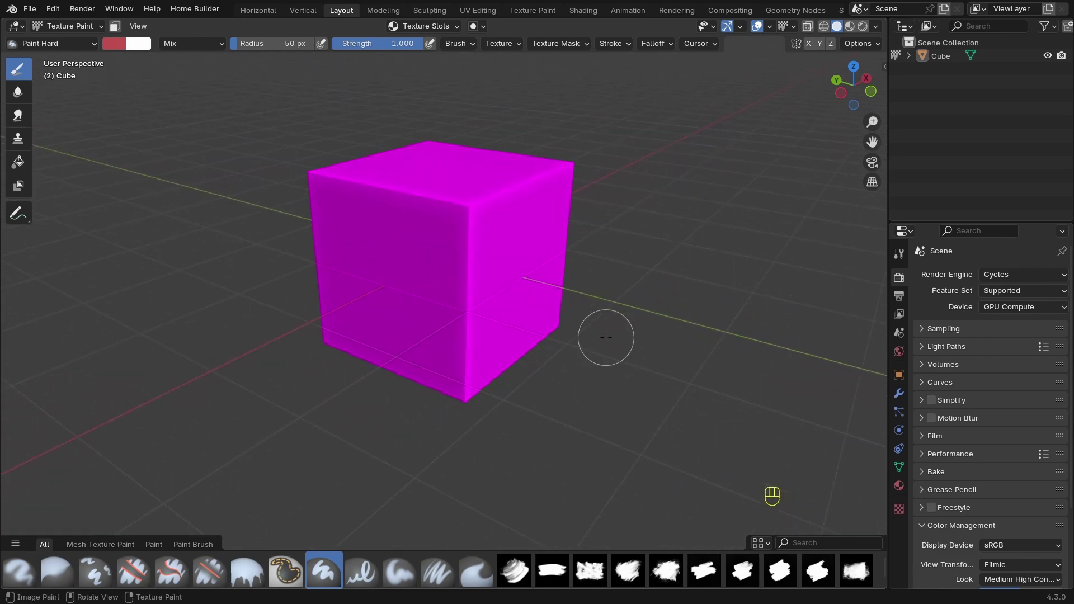
Step: Toggle orthographic view and inspect the cube from front, side, top, bottom and back
key(KP_5)
key(KP_5)
key(KP_5)
key(KP_5)
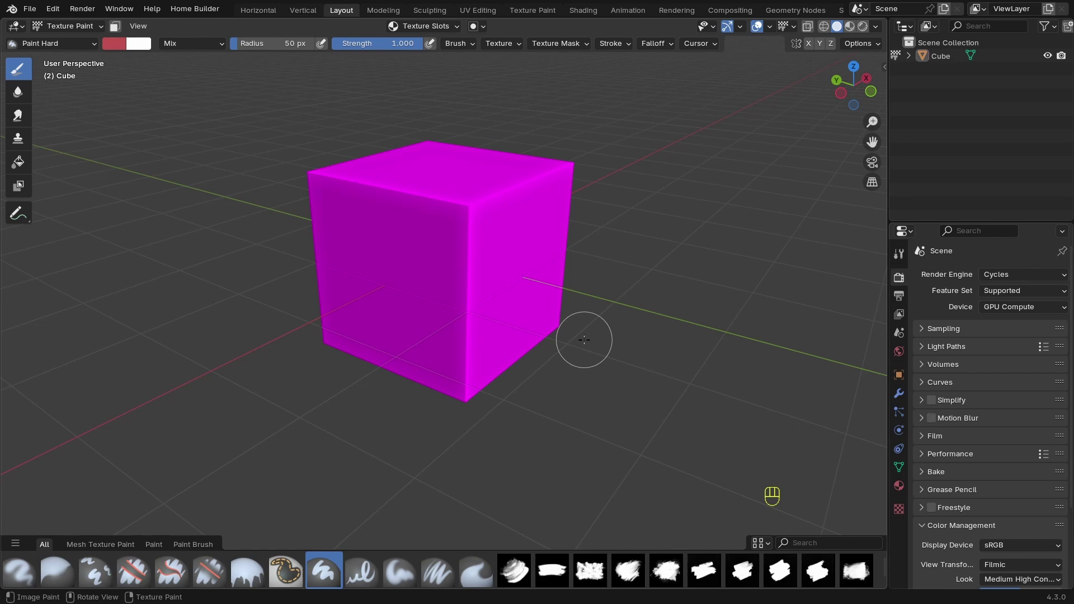
key(KP_5)
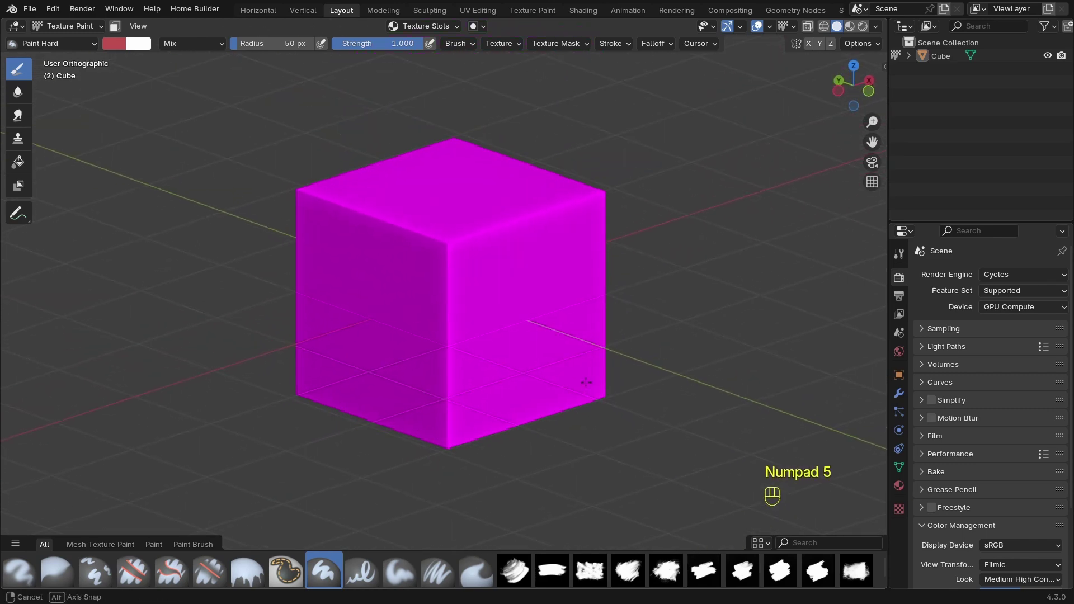
key(KP_1)
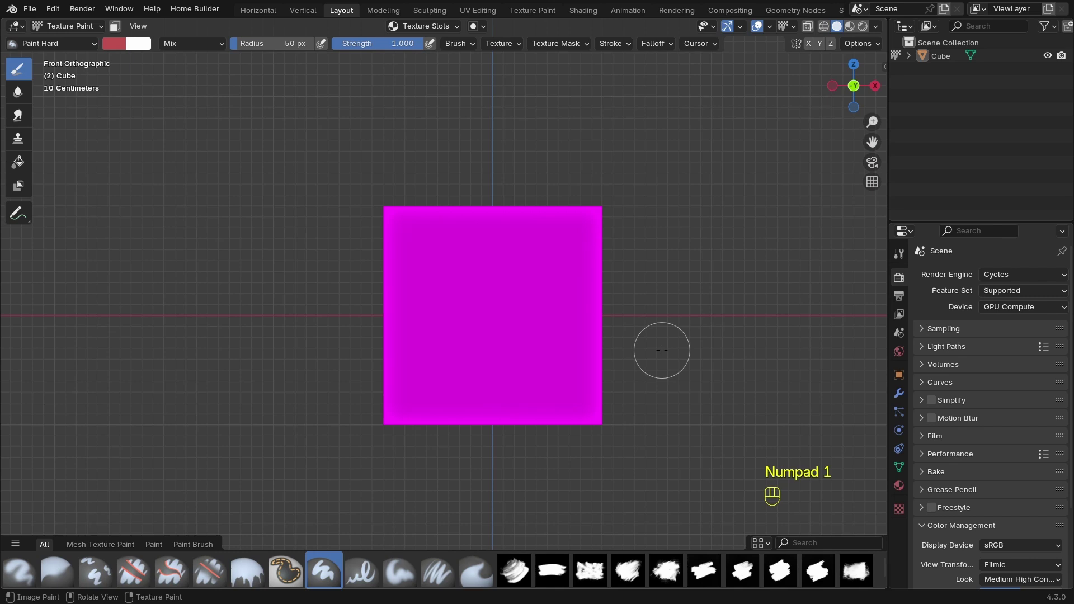
key(KP_3)
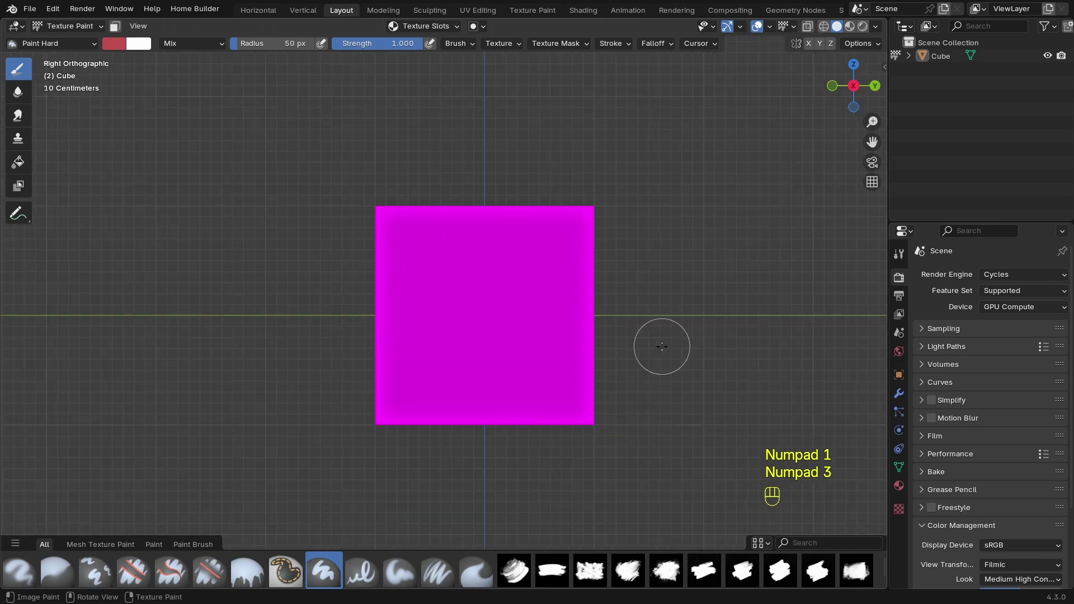
key(KP_4)
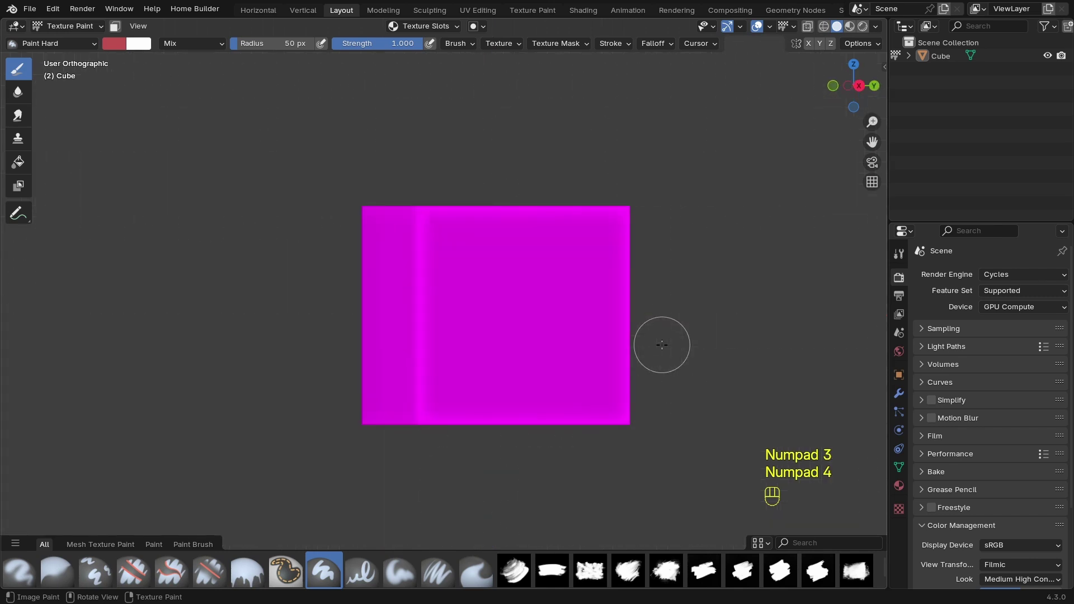
key(KP_7)
key(KP_9)
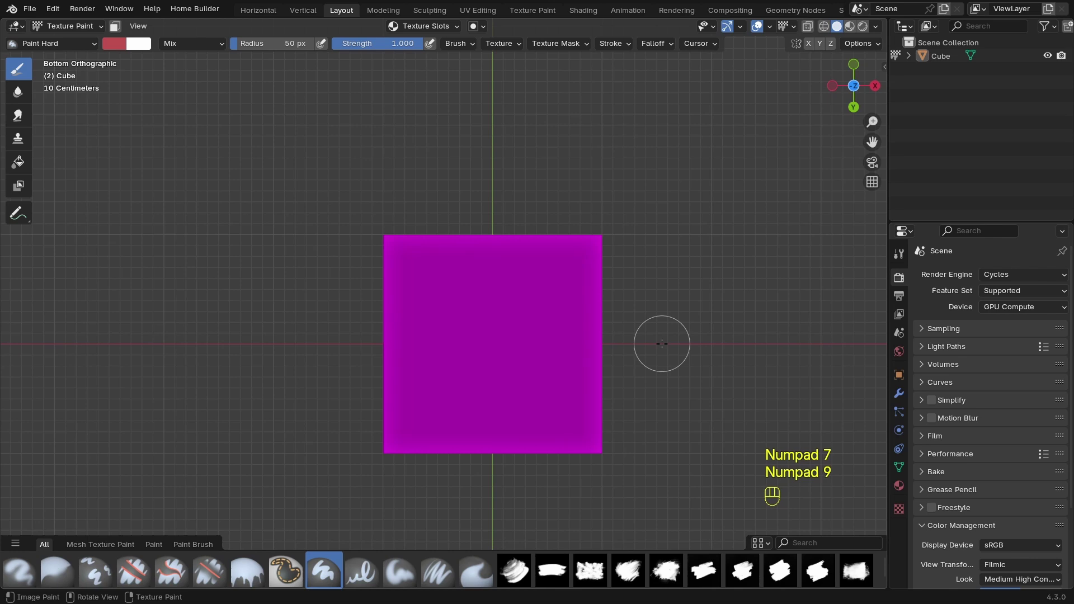
key(ctrl+KP_1)
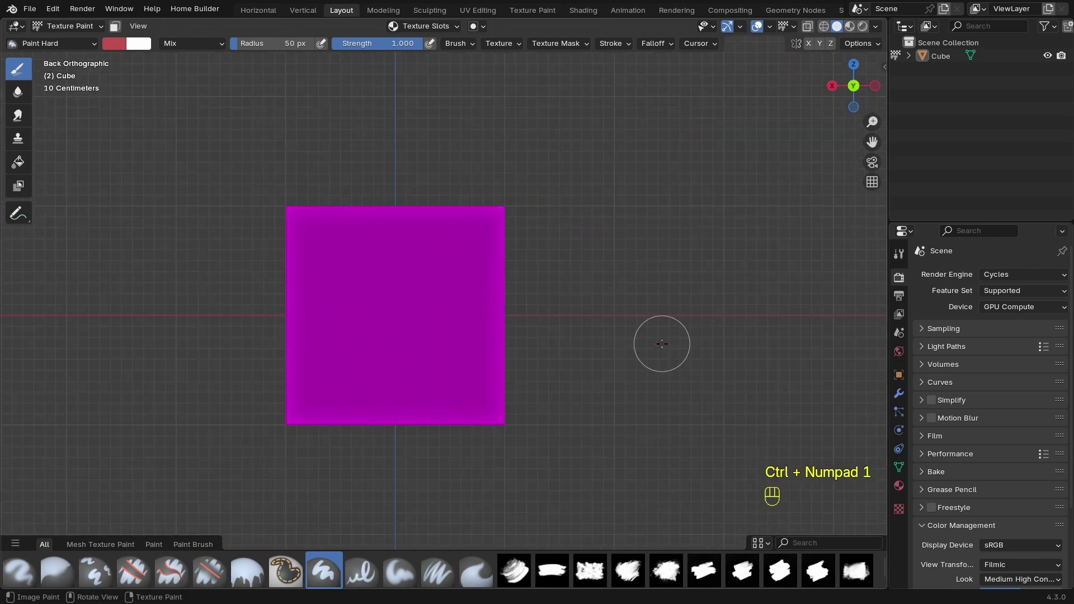
key(ctrl+KP_3)
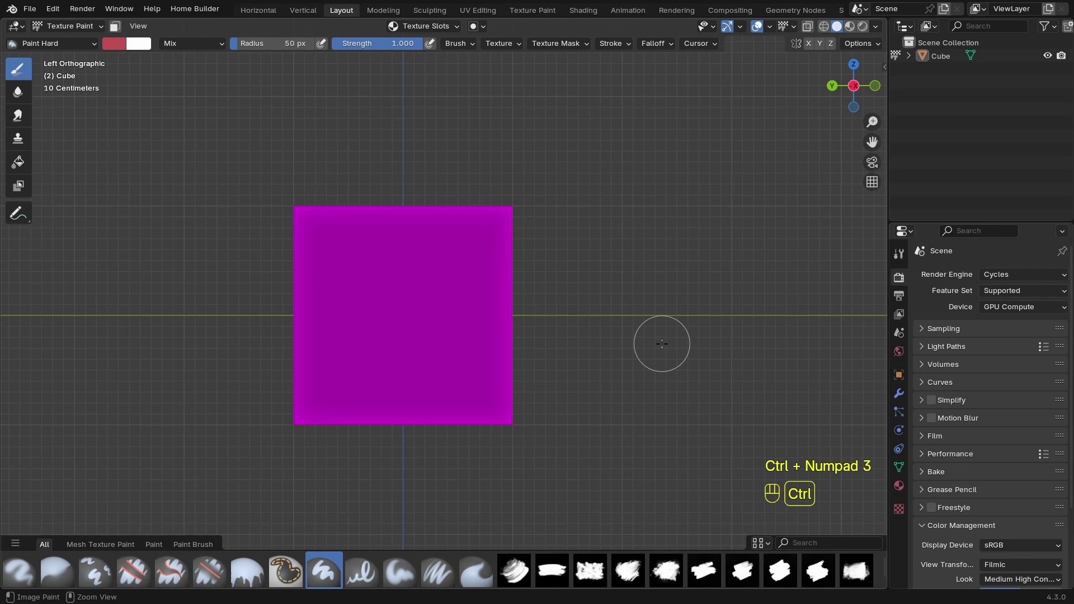
key(KP_7)
key(KP_9)
key(ctrl+KP_1)
key(ctrl+KP_3)
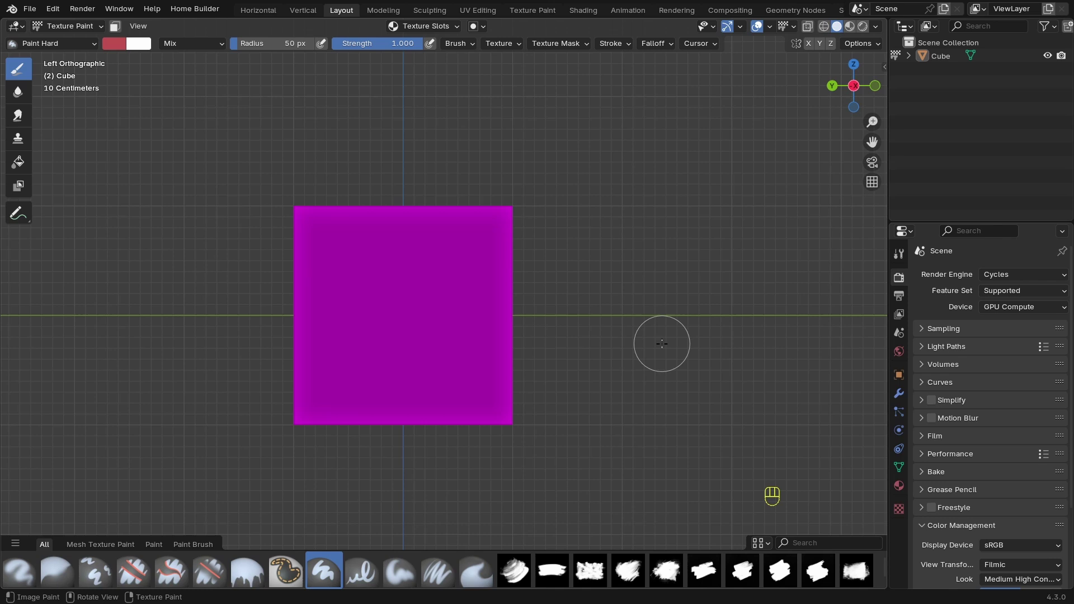
Step: Step-rotate the view around the cube and settle back on an angled view
key(KP_4)
key(KP_4)
key(KP_4)
key(KP_4)
key(KP_6)
key(KP_6)
key(KP_6)
key(KP_6)
key(KP_6)
key(KP_6)
key(KP_6)
key(KP_6)
key(KP_4)
key(KP_4)
key(KP_4)
key(KP_4)
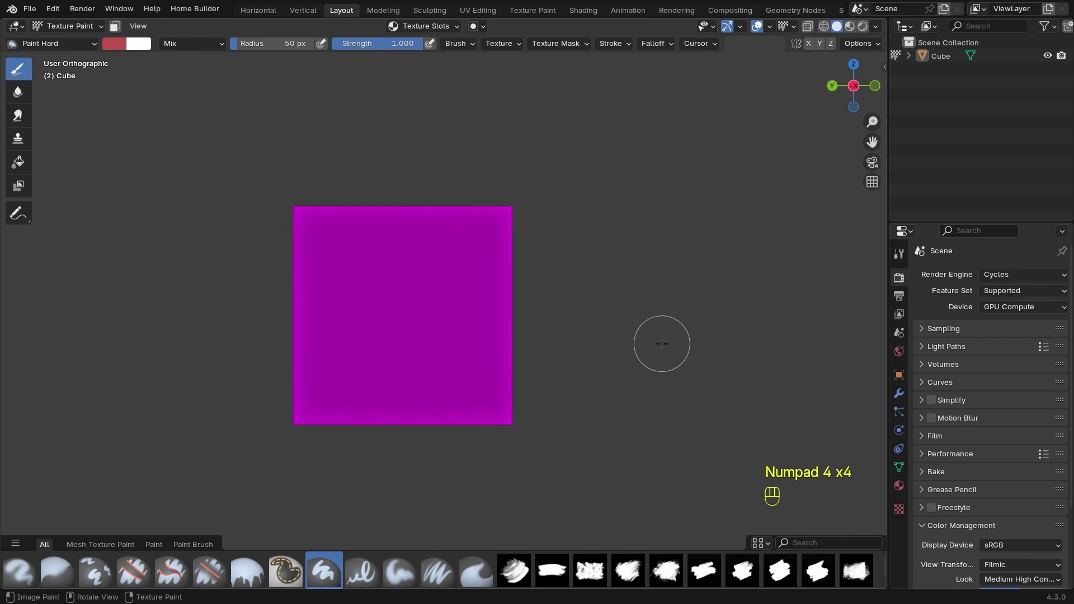
key(KP_2)
key(KP_2)
key(KP_2)
key(KP_8)
key(KP_8)
key(KP_8)
key(KP_8)
key(KP_8)
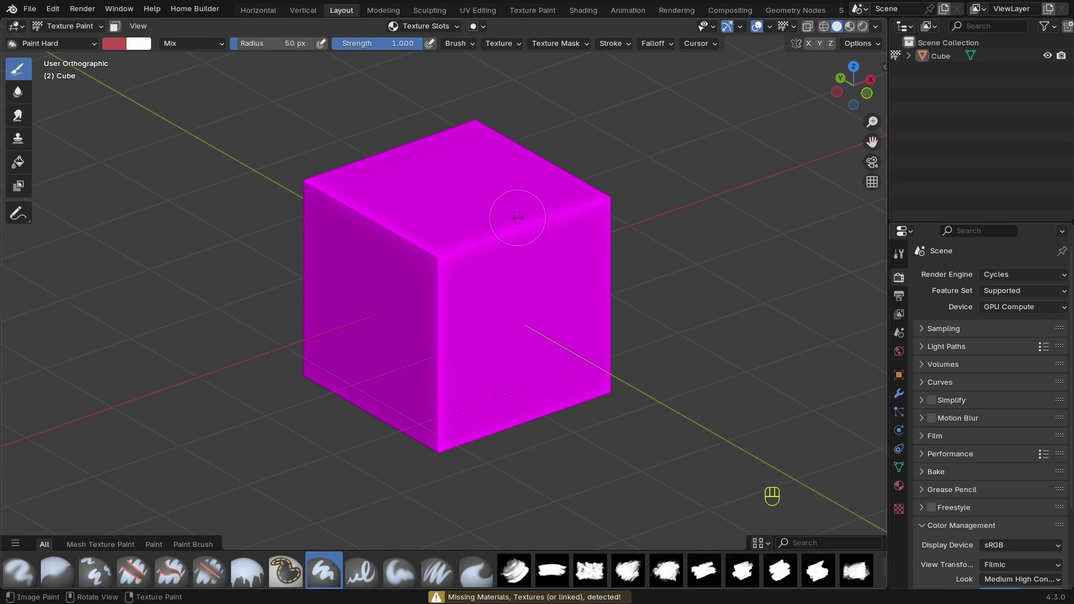
Step: Paint a red stroke across the cube's front corner with the Paint Hard brush
drag(449, 26, 491, 211)
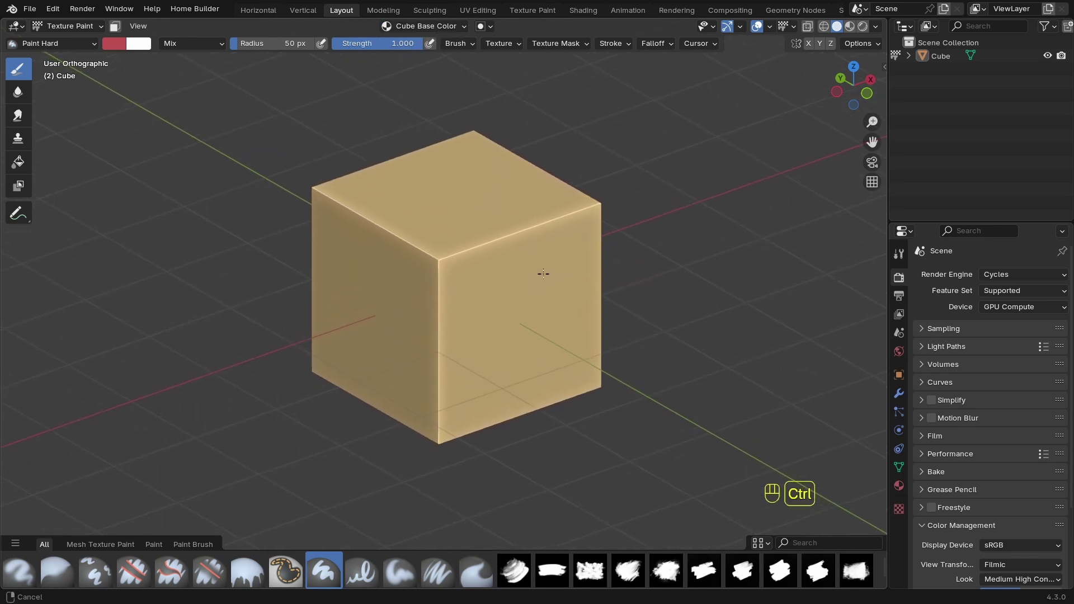
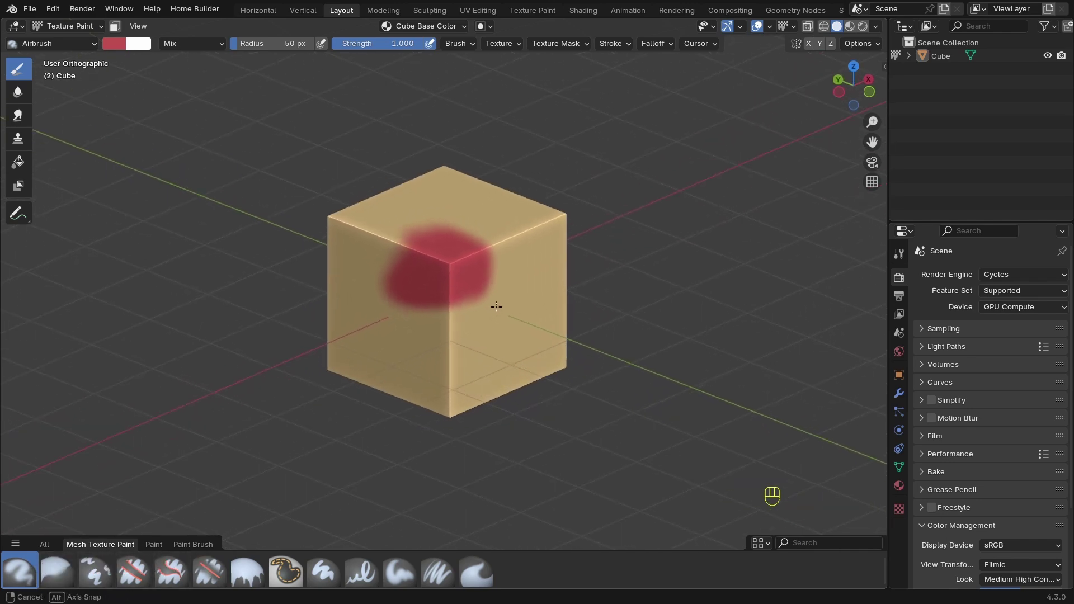
Step: Undo the red airbrush blob and view the cube's top face
key(ctrl+z)
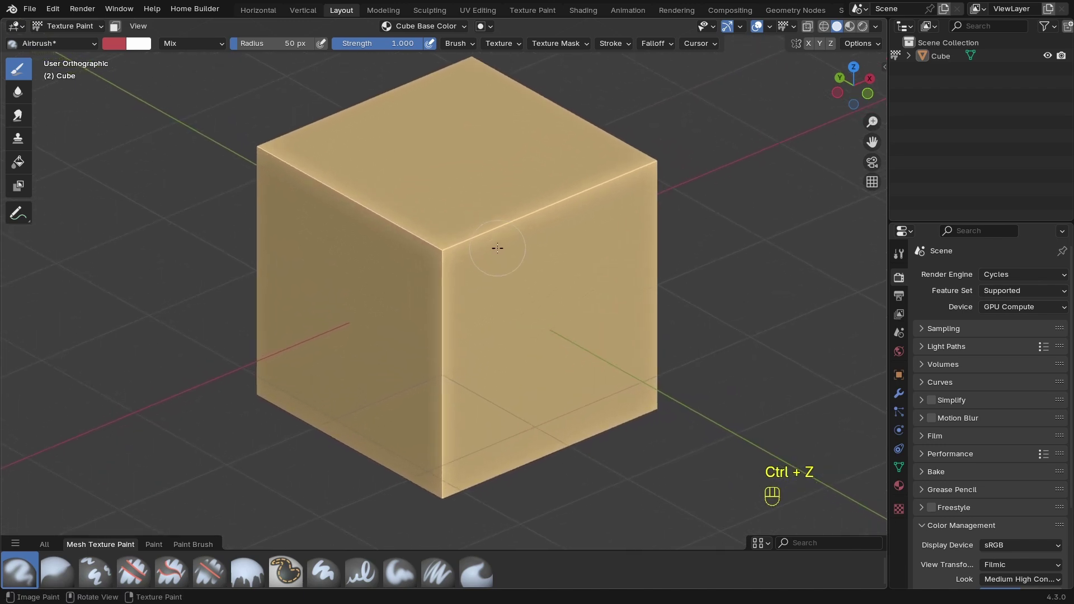
key(KP_5)
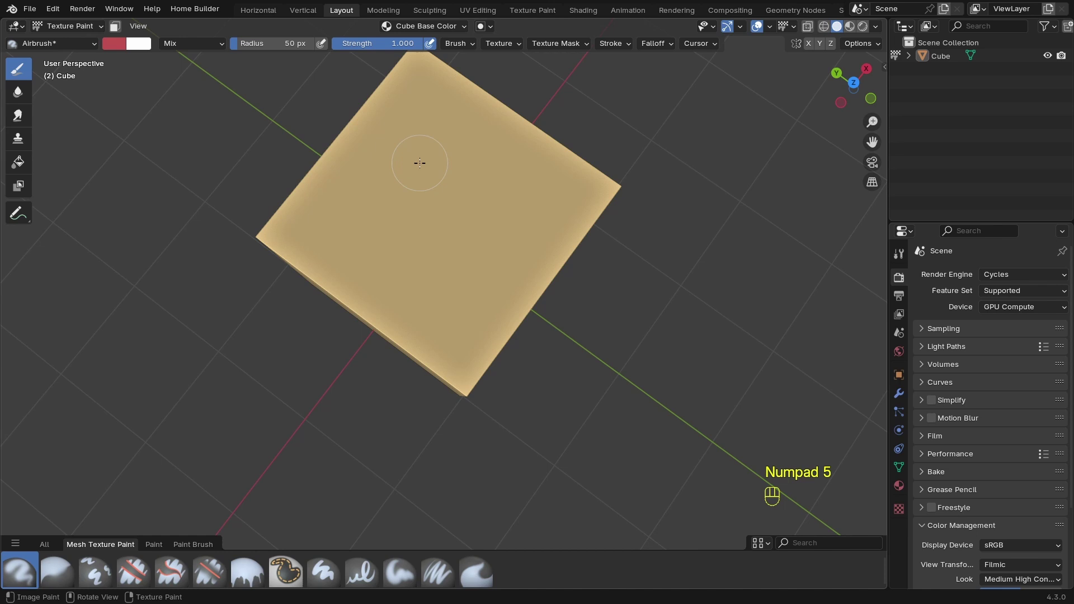
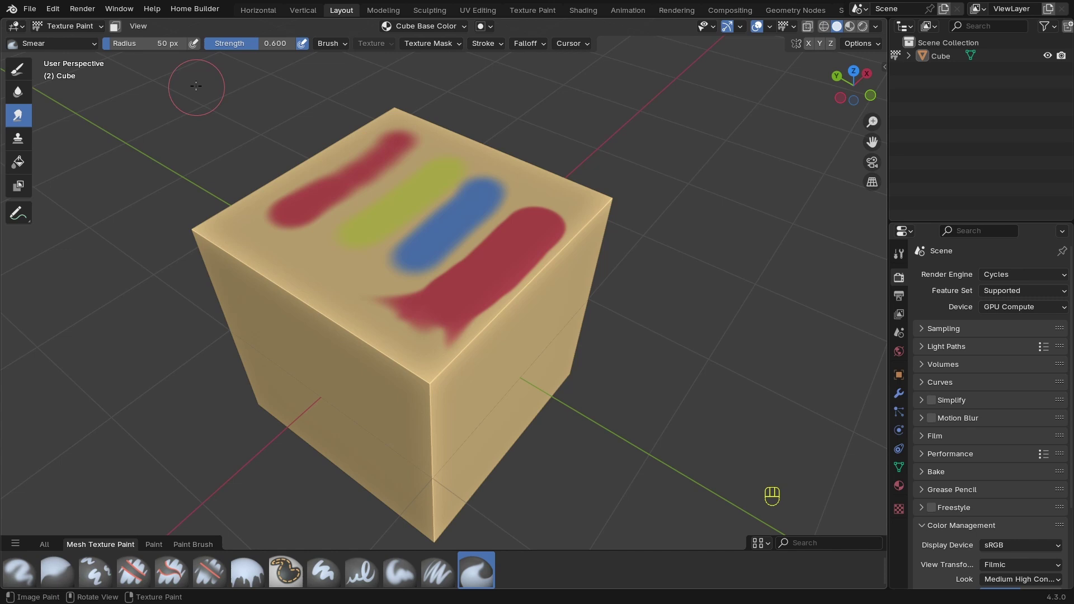
Step: Adjust the Smear brush radius and strength while smudging the lower red stroke
key(f)
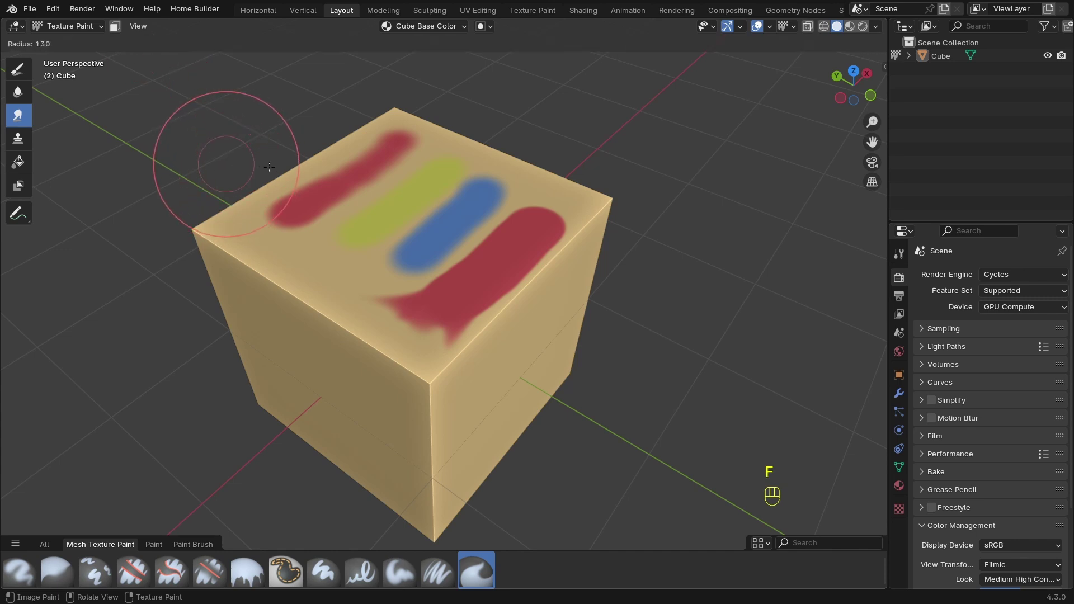
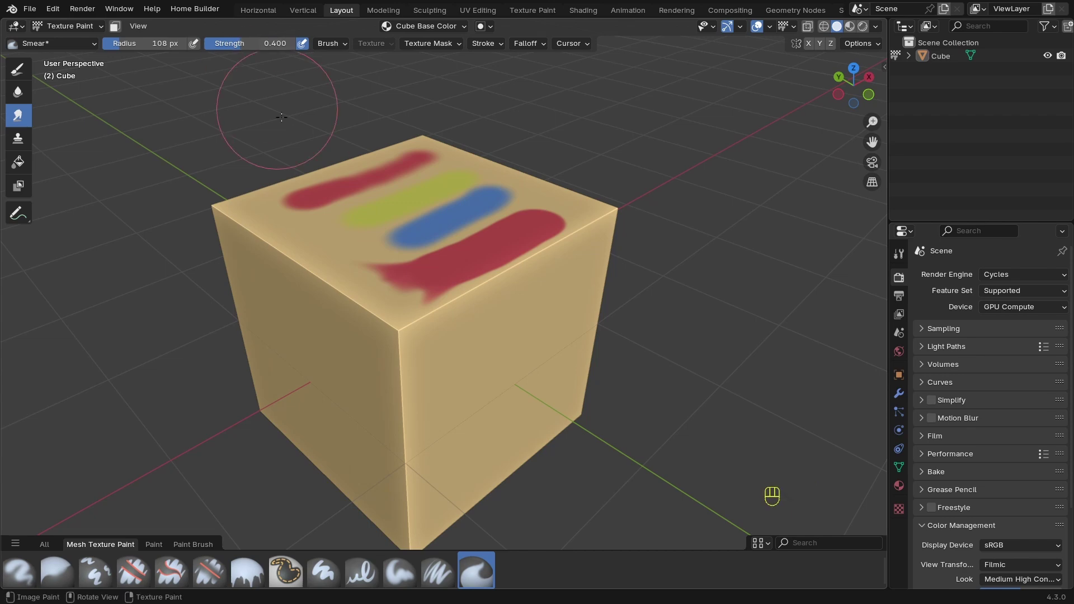
key(shift+f)
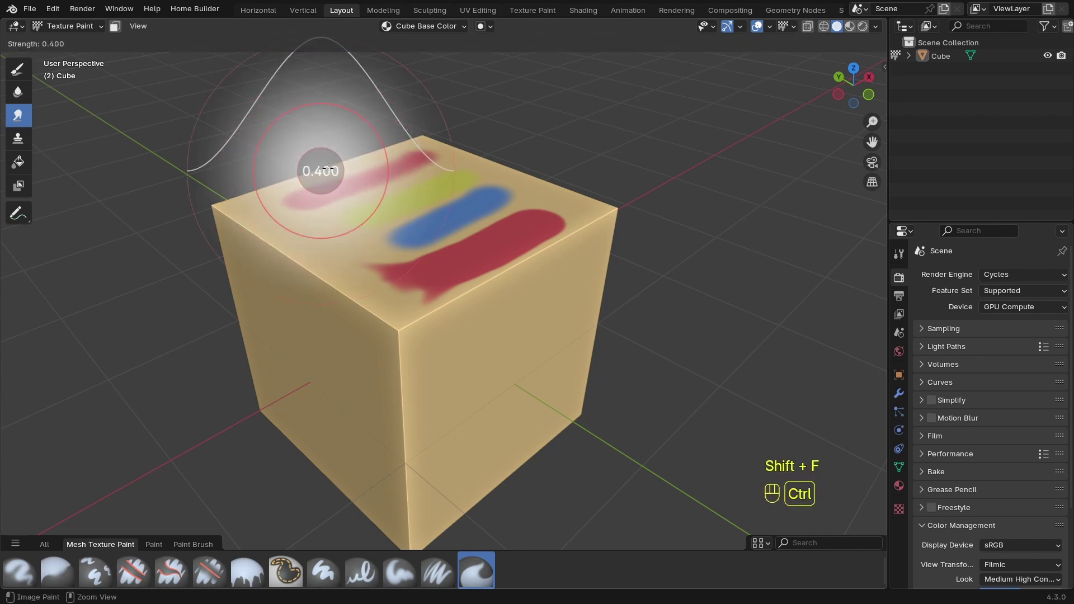
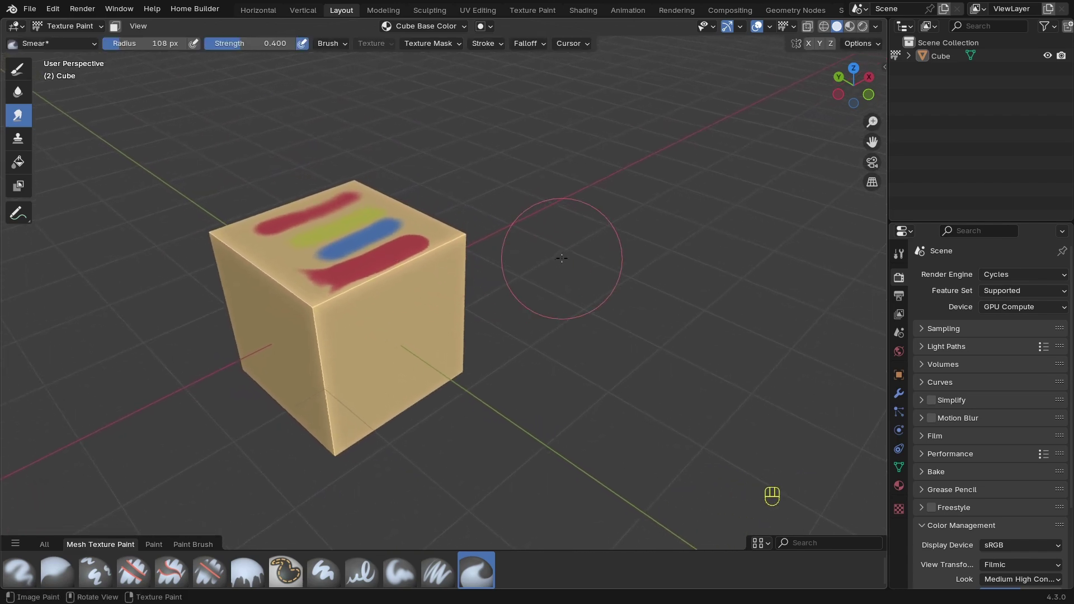
key(shift+f)
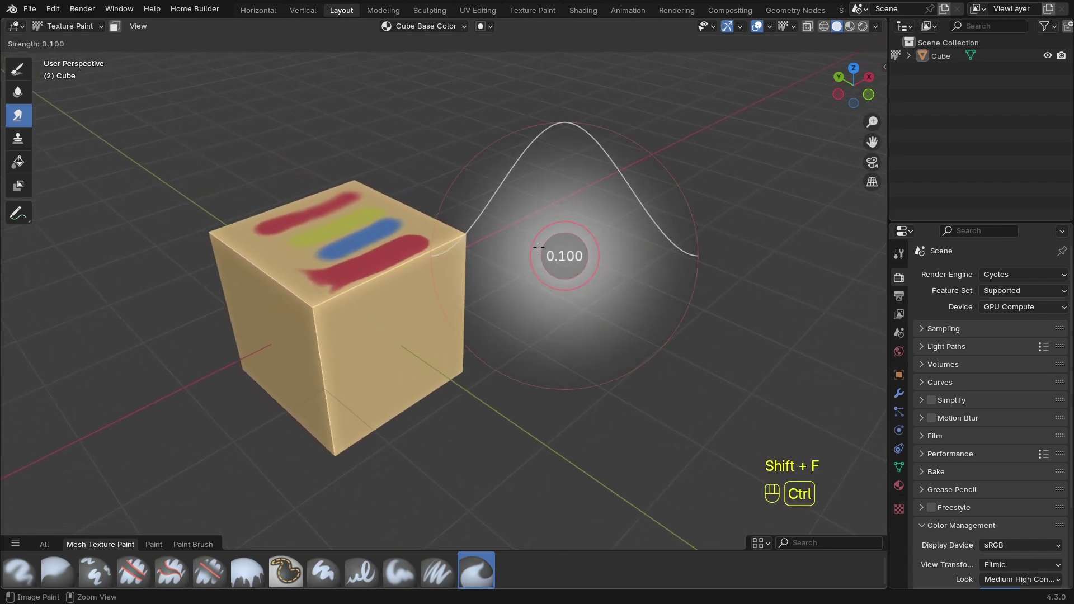
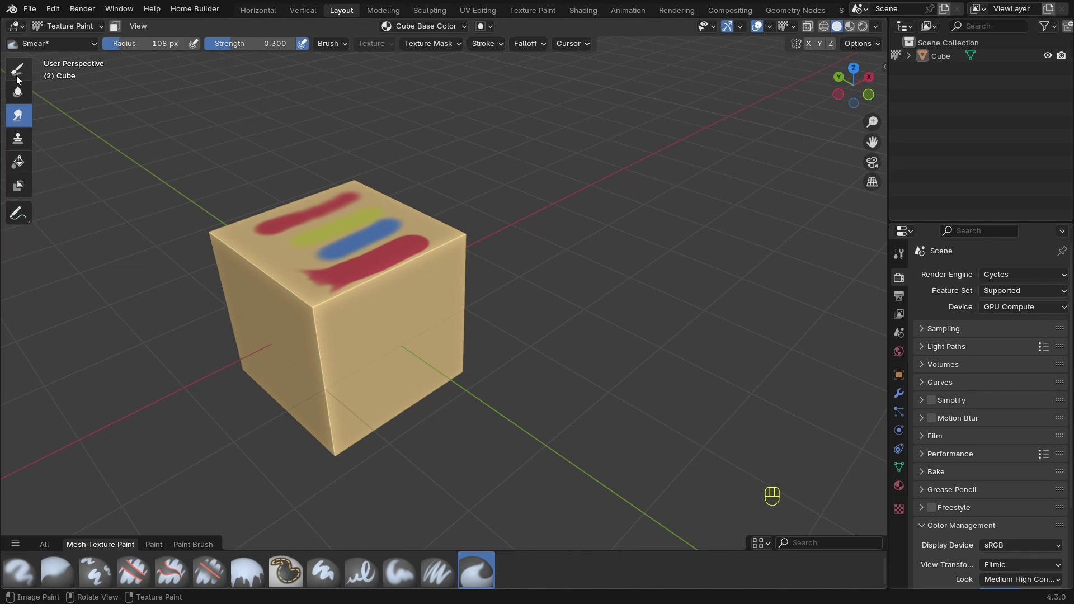
Step: Switch back to the hard paint brush
click(20, 73)
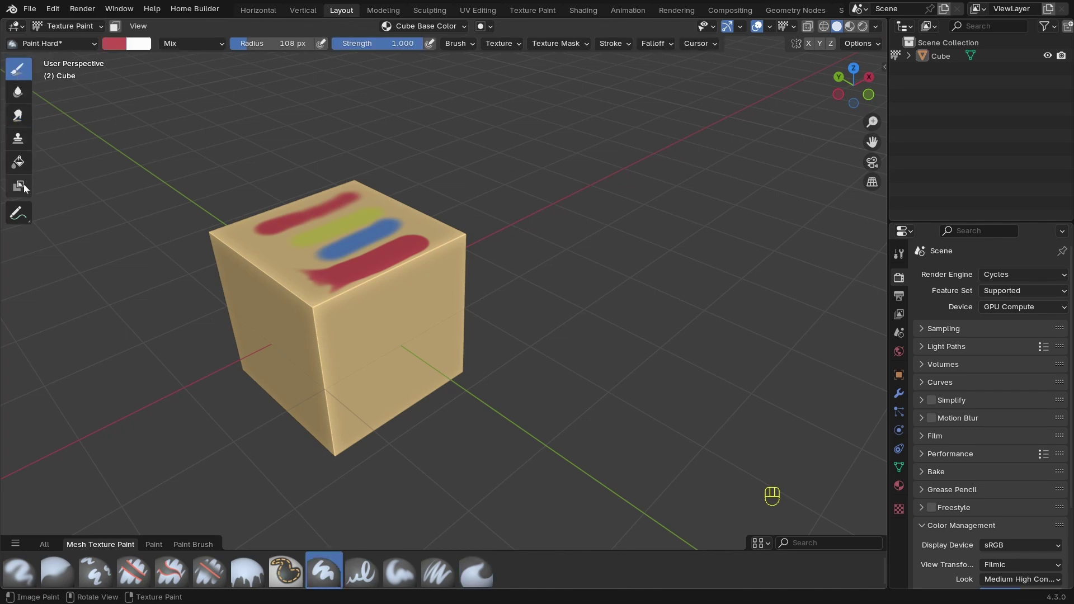
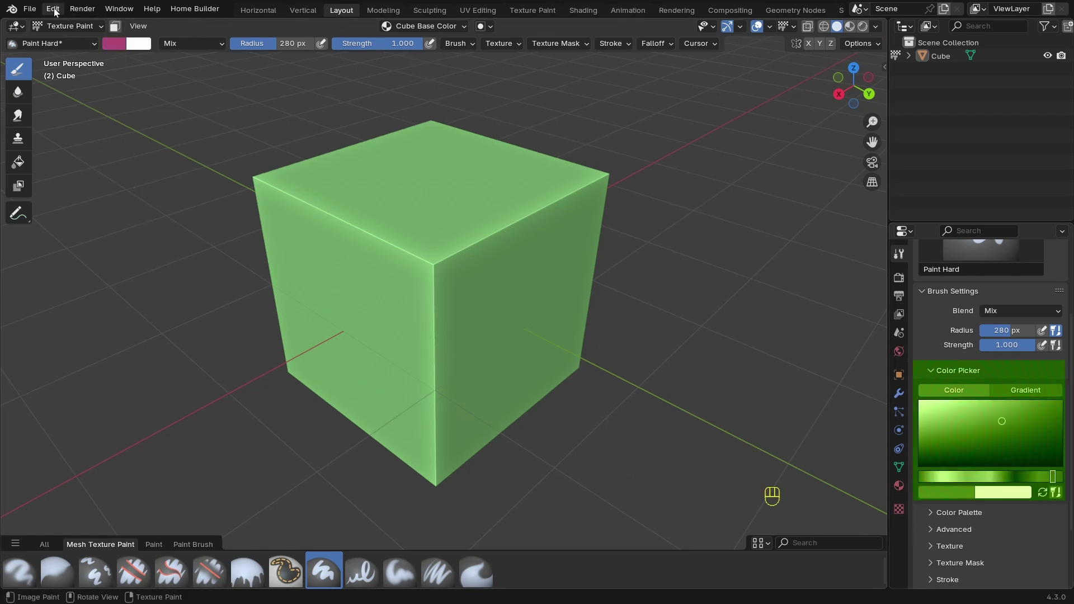
Step: Change the colour picker type in Preferences and adjust the brush colour picker
drag(59, 9, 96, 177)
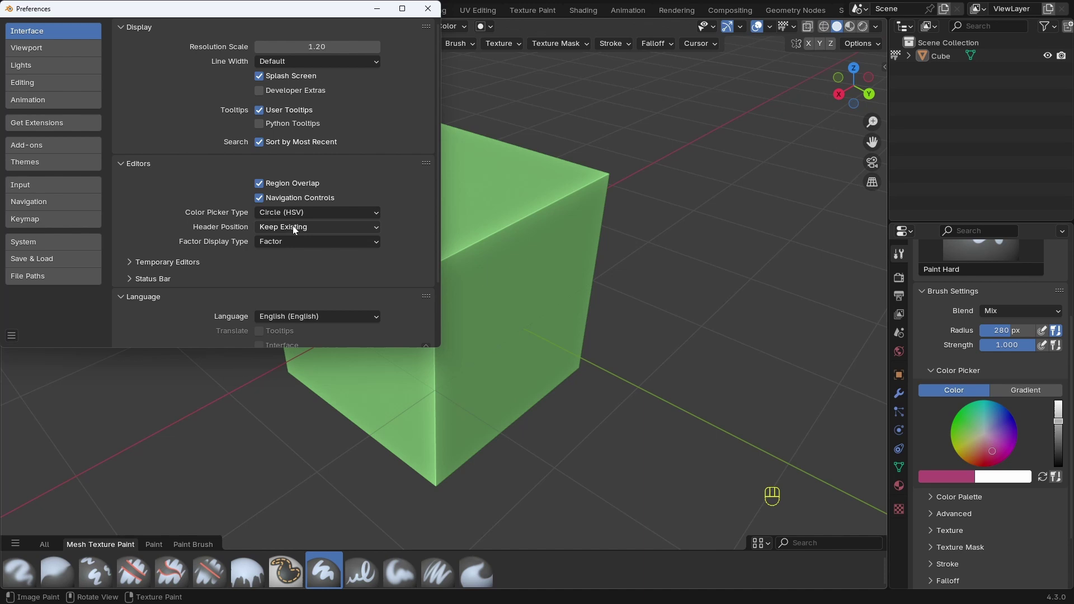
drag(916, 395, 945, 450)
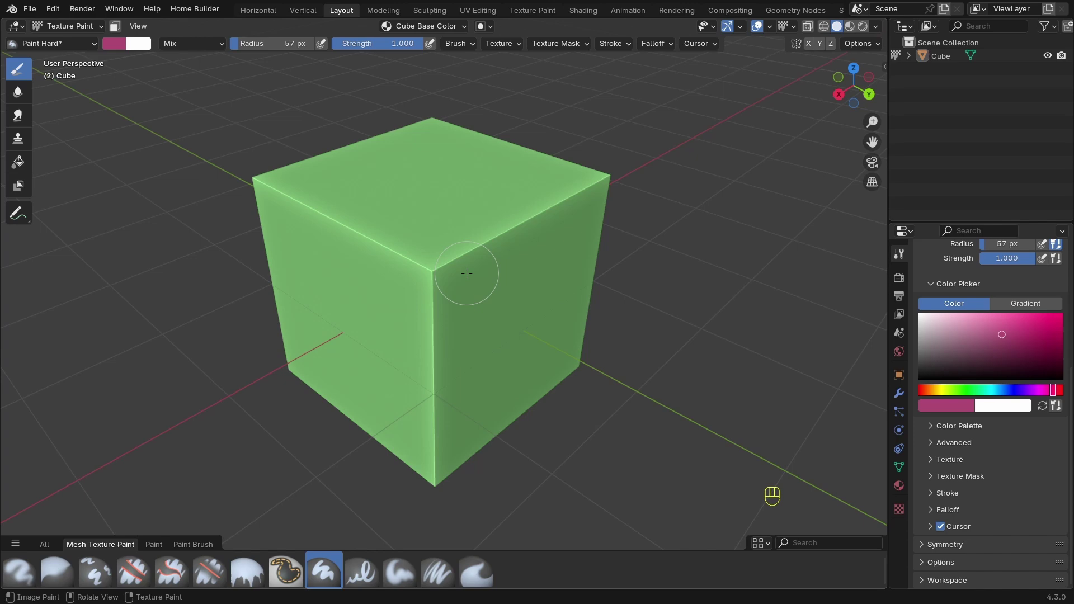
Step: Start a colour palette and try a darkened yellow paint colour
click(934, 432)
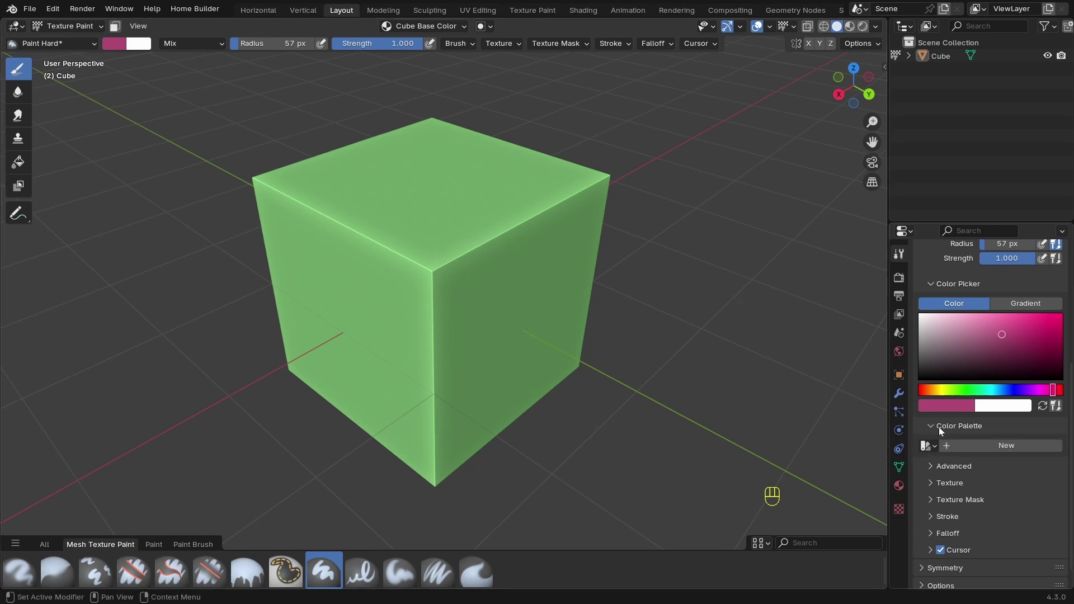
drag(1000, 446, 1000, 445)
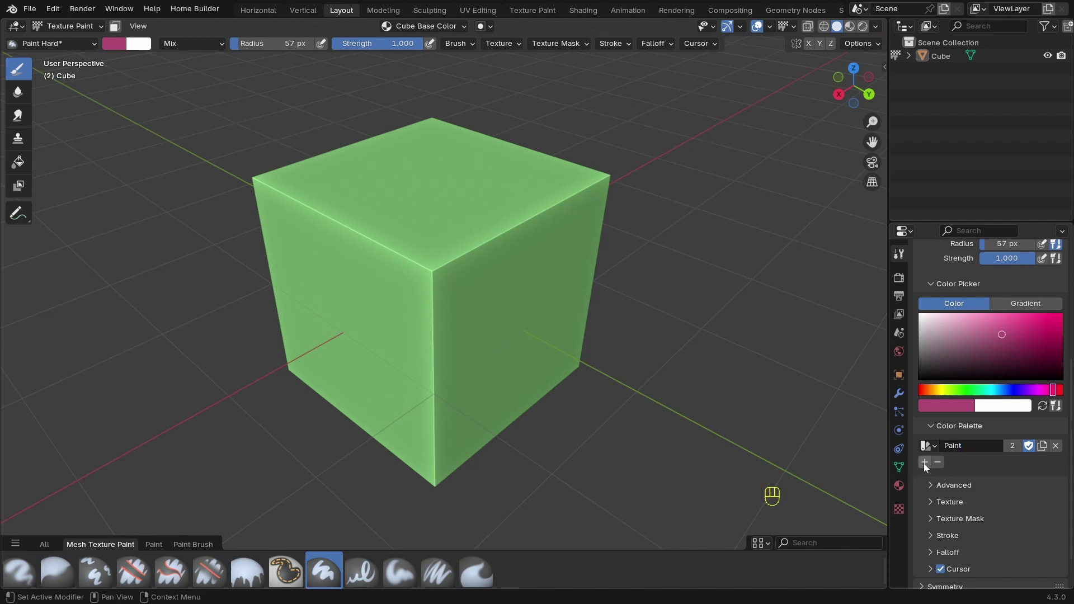
click(929, 464)
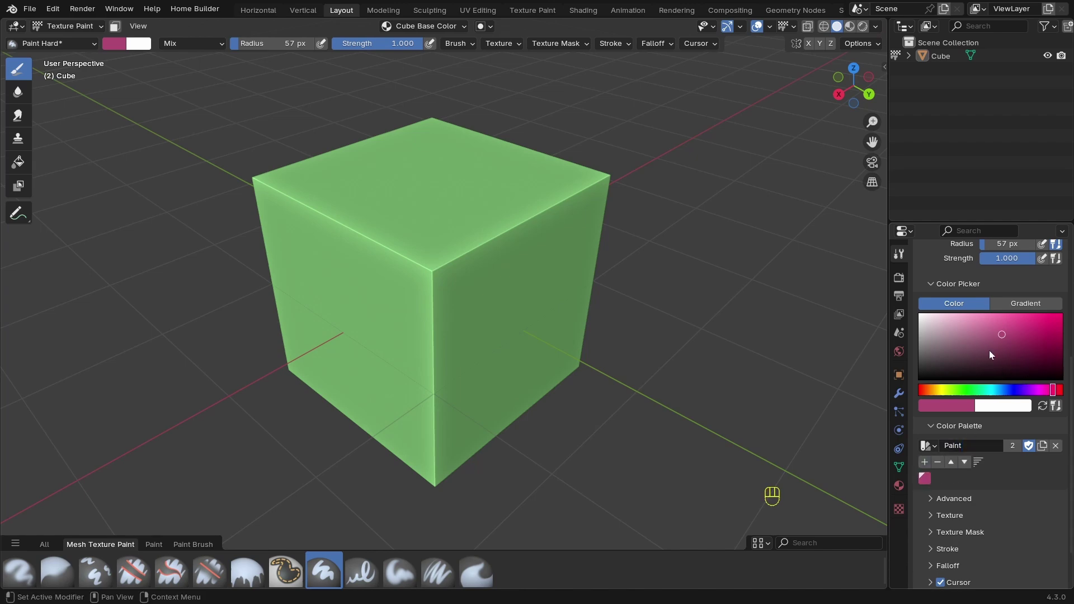
click(976, 339)
click(928, 465)
click(947, 392)
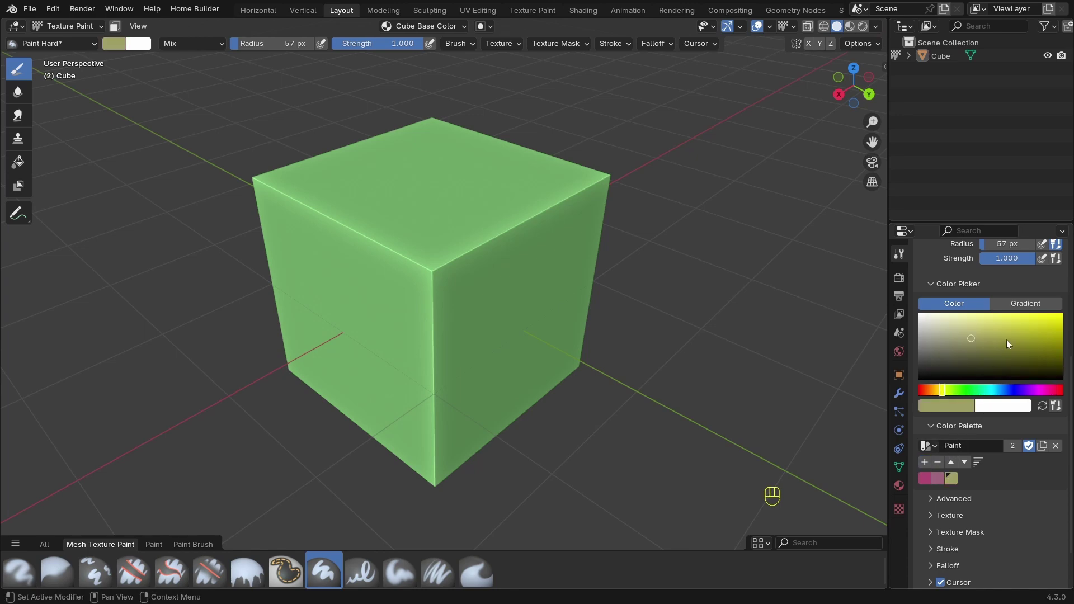
click(1020, 331)
click(928, 466)
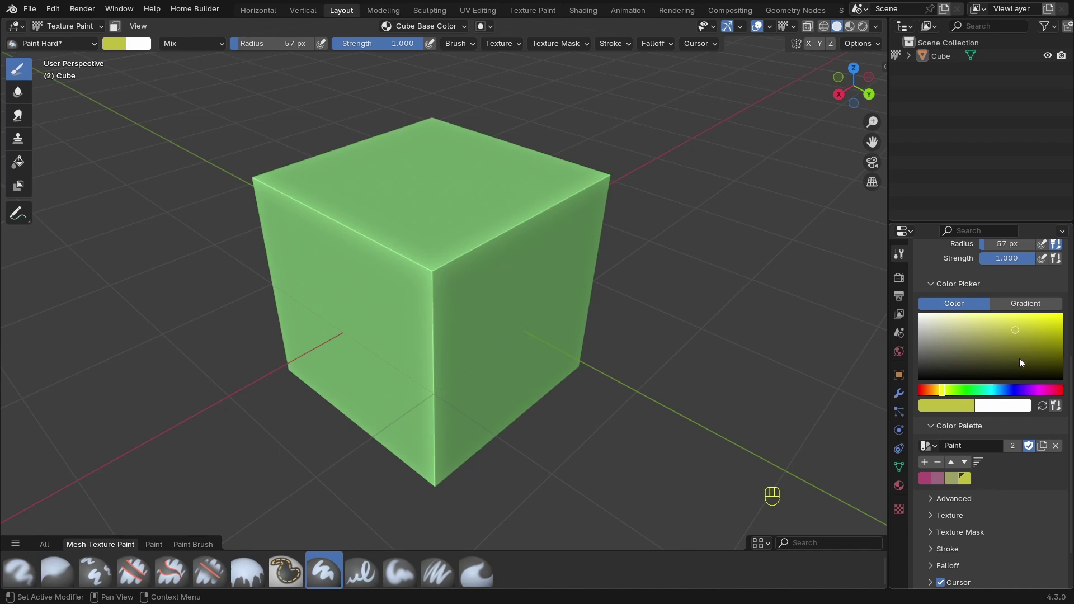
click(1016, 367)
click(925, 465)
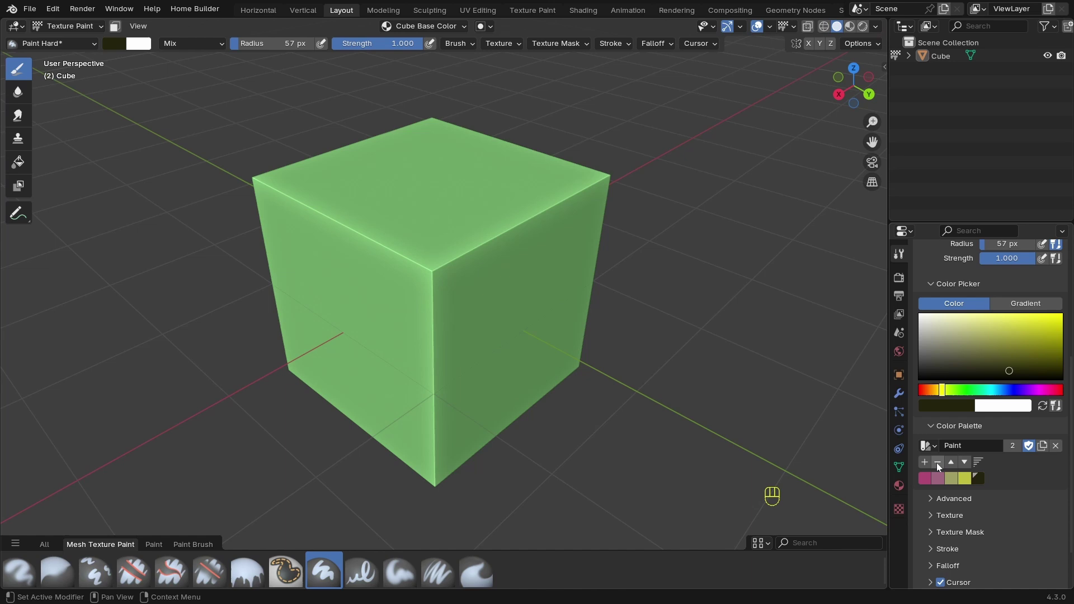
Step: Set the brush colour to a deep red and adjust its values in the picker
click(940, 464)
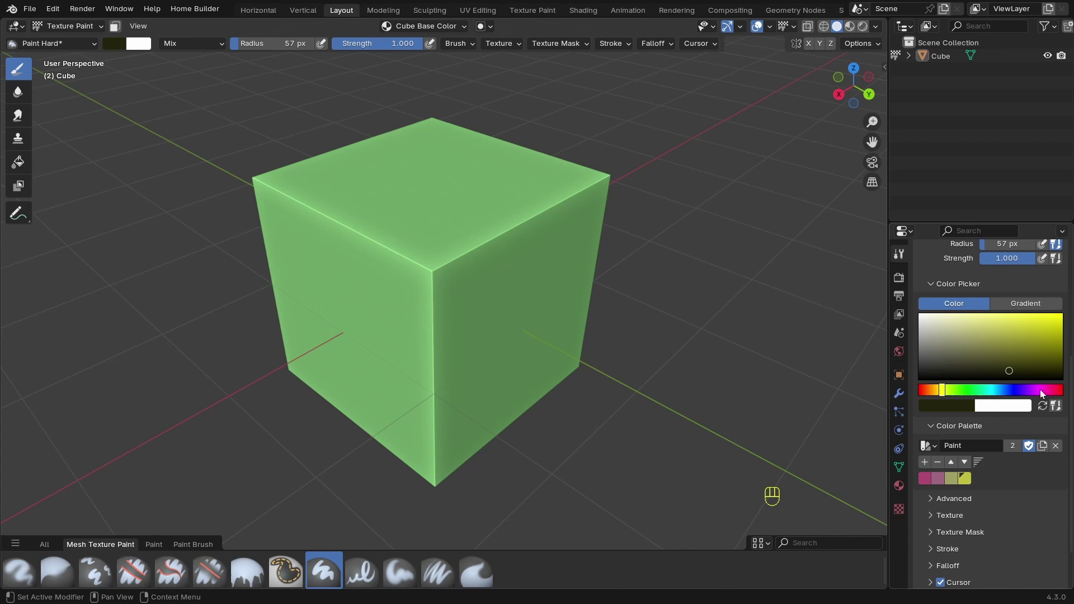
click(1058, 391)
click(1026, 349)
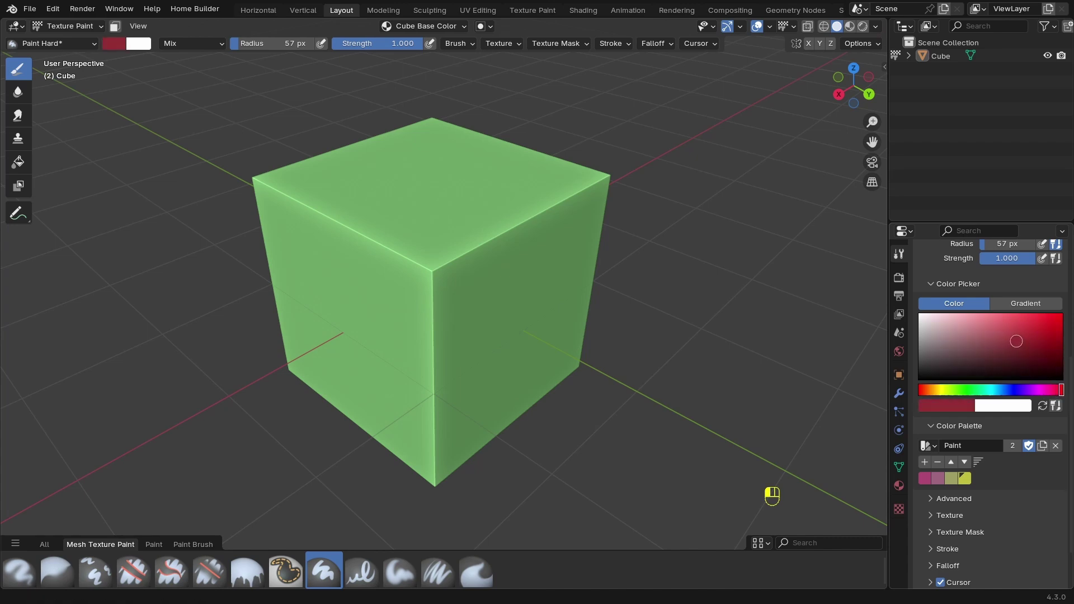
click(929, 464)
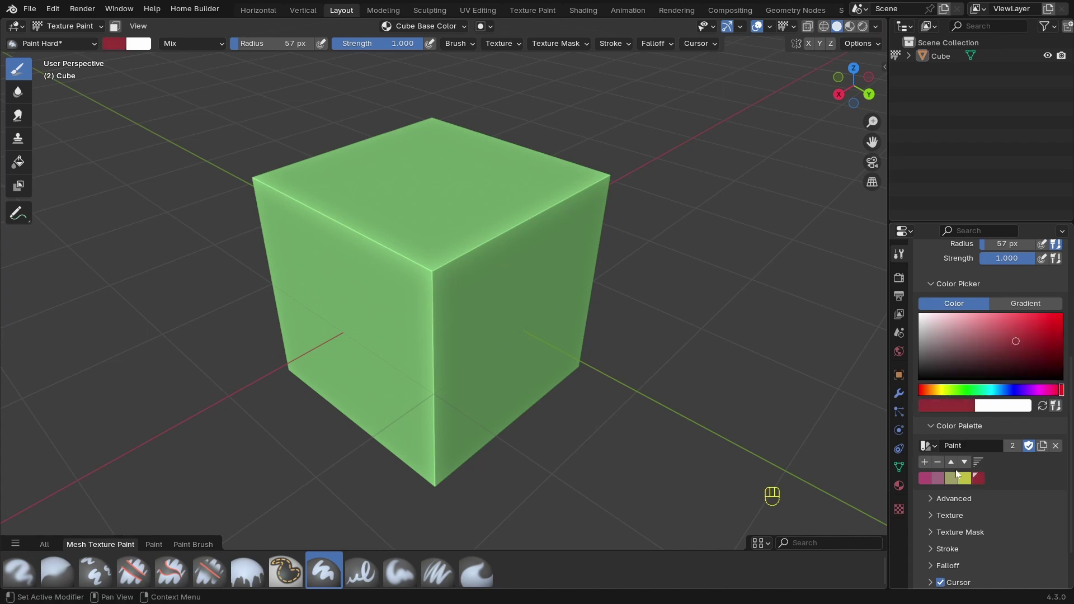
click(956, 470)
double_click(956, 470)
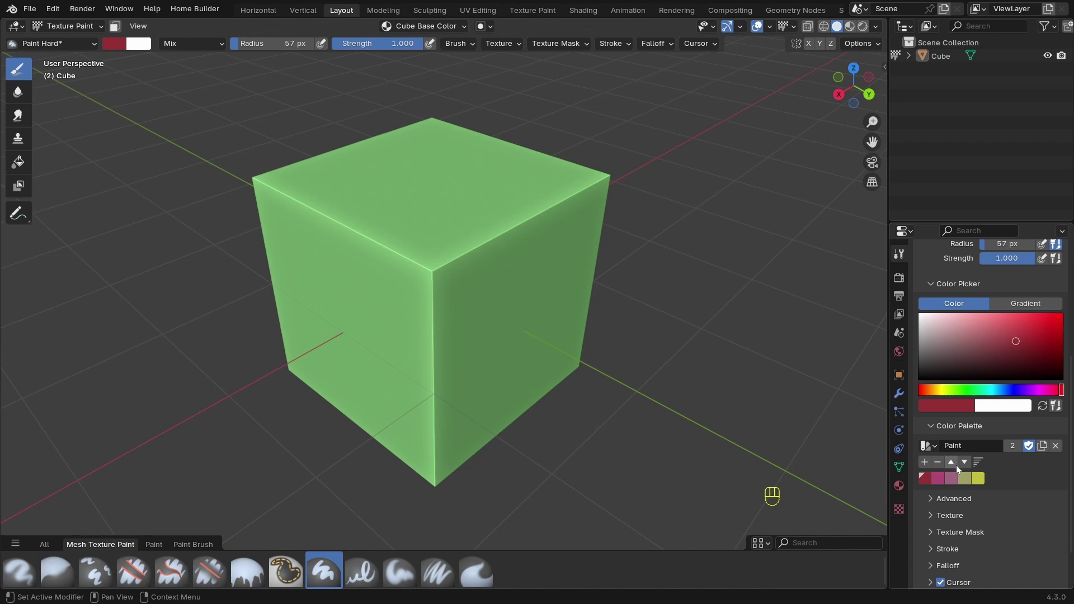
click(966, 468)
click(957, 463)
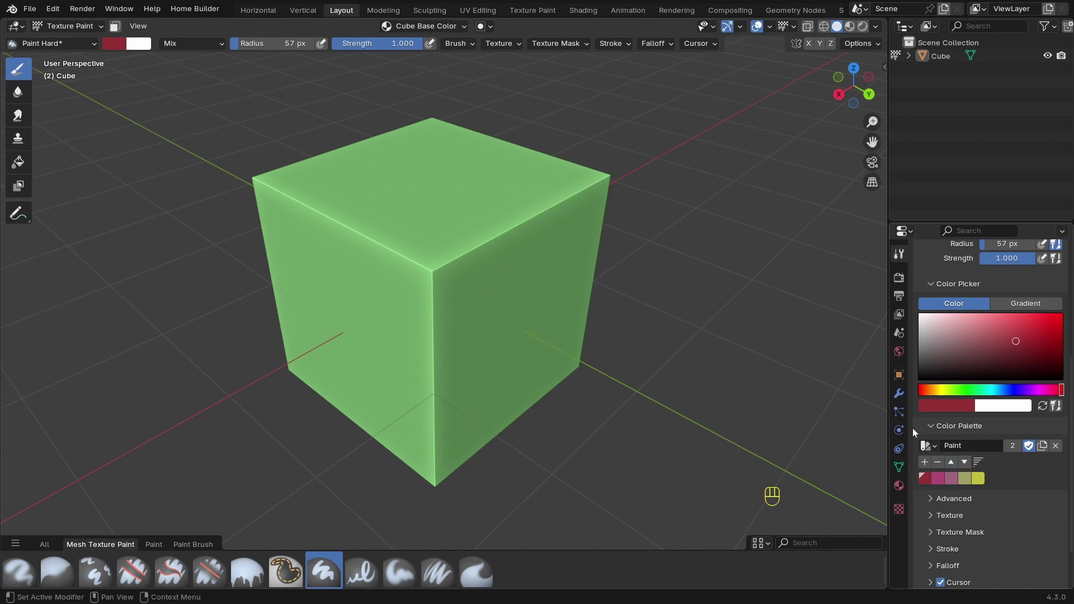
click(935, 428)
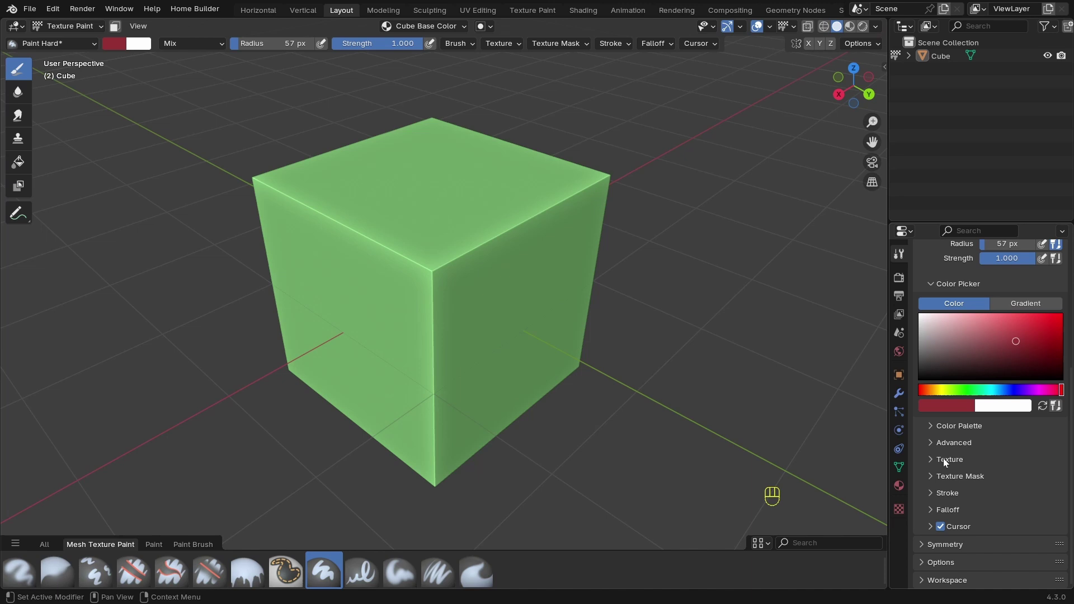
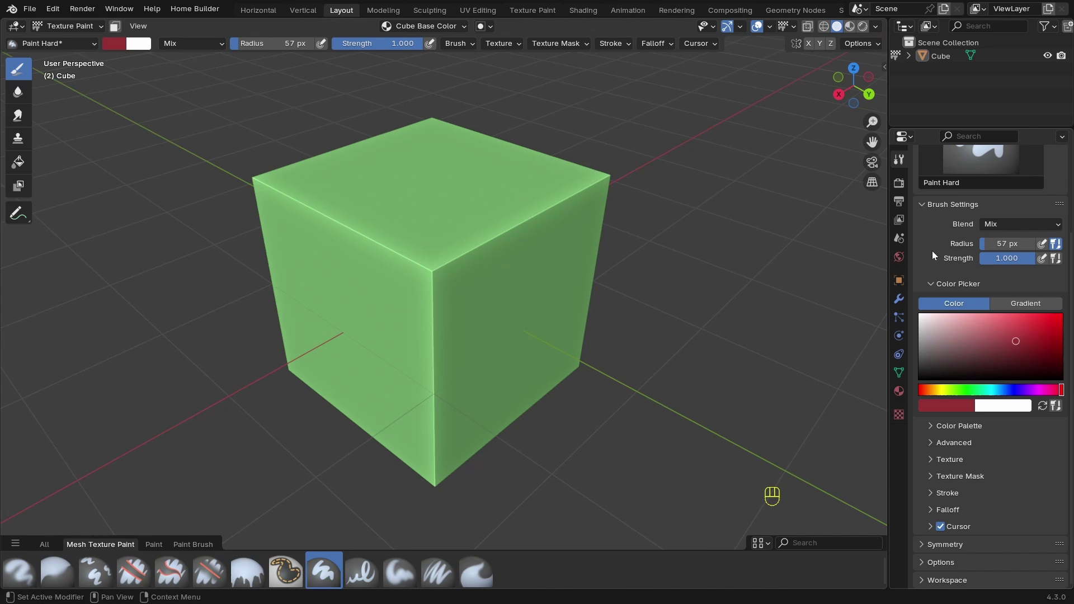
Step: Collapse the Color Picker and Color Palette sections of the brush settings
click(933, 284)
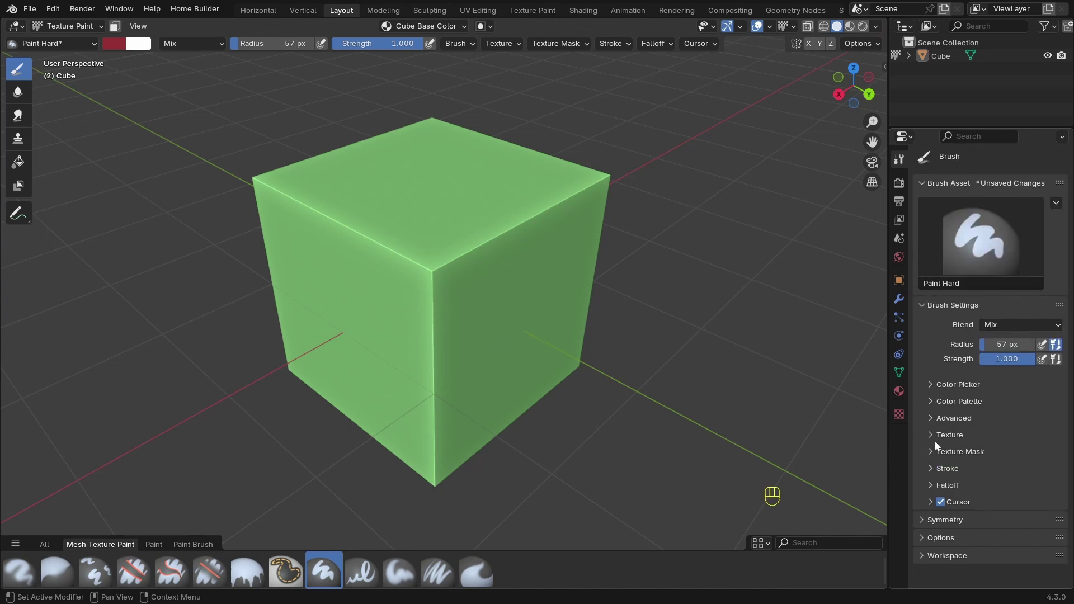
click(935, 438)
click(935, 438)
click(933, 454)
click(933, 454)
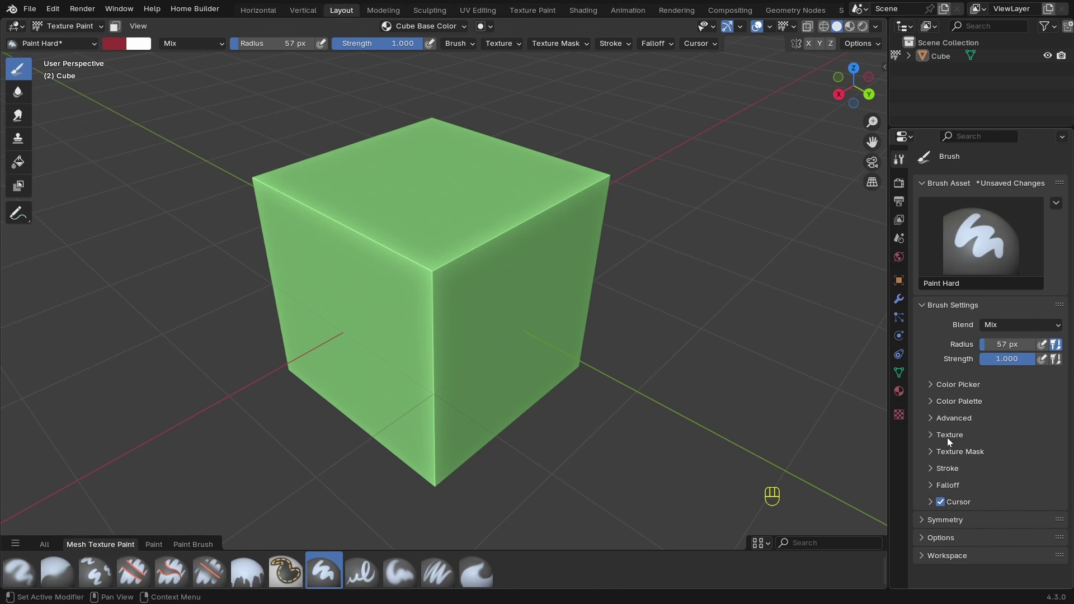
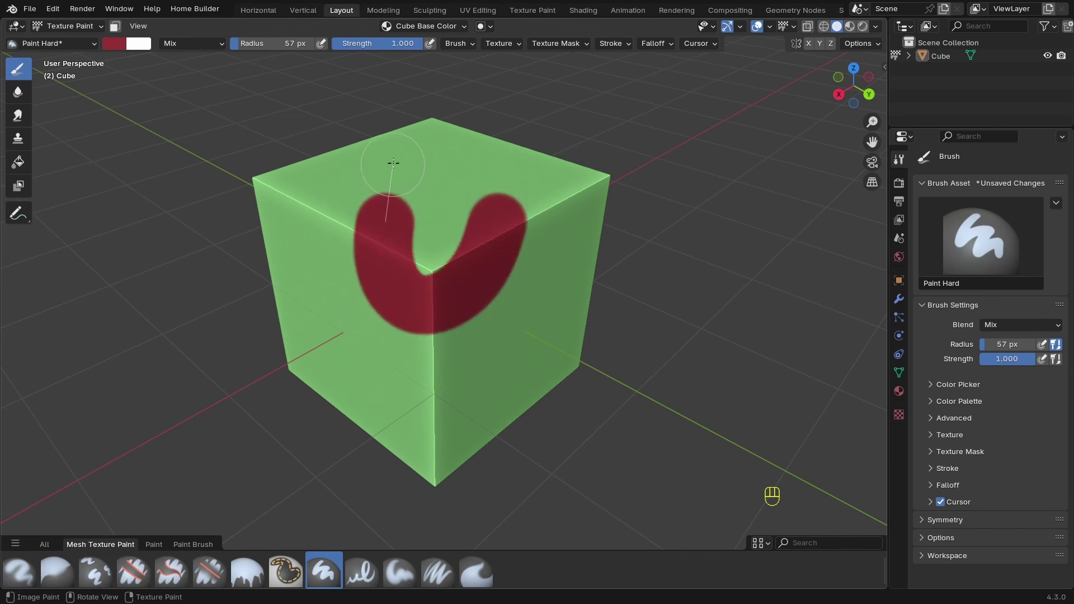
Step: Undo the U- and V-shaped test strokes and paint a red stroke on the right face
key(ctrl+z)
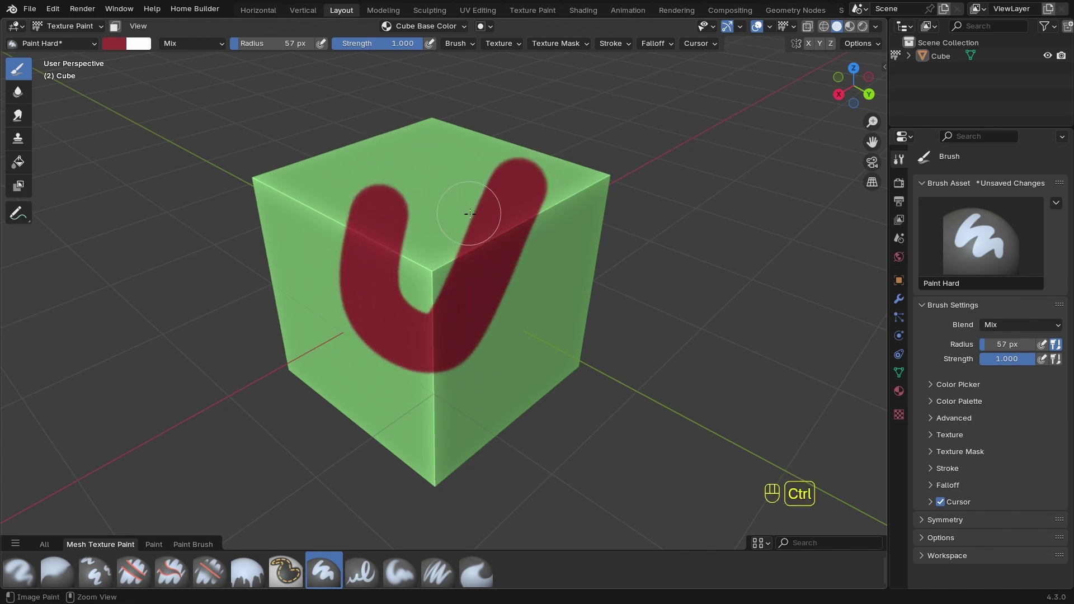
key(ctrl+z)
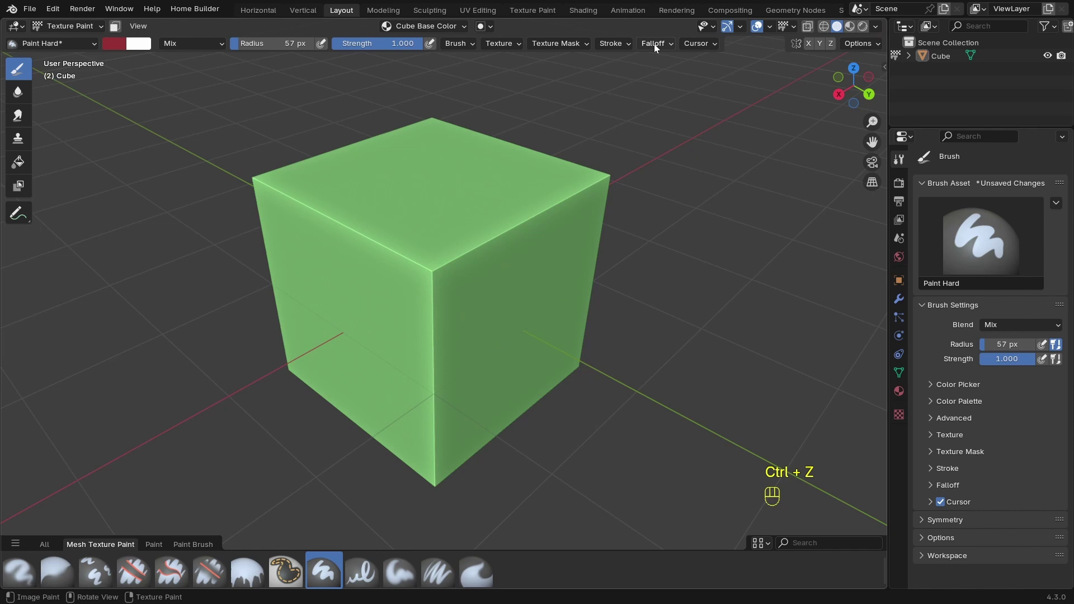
drag(659, 46, 590, 175)
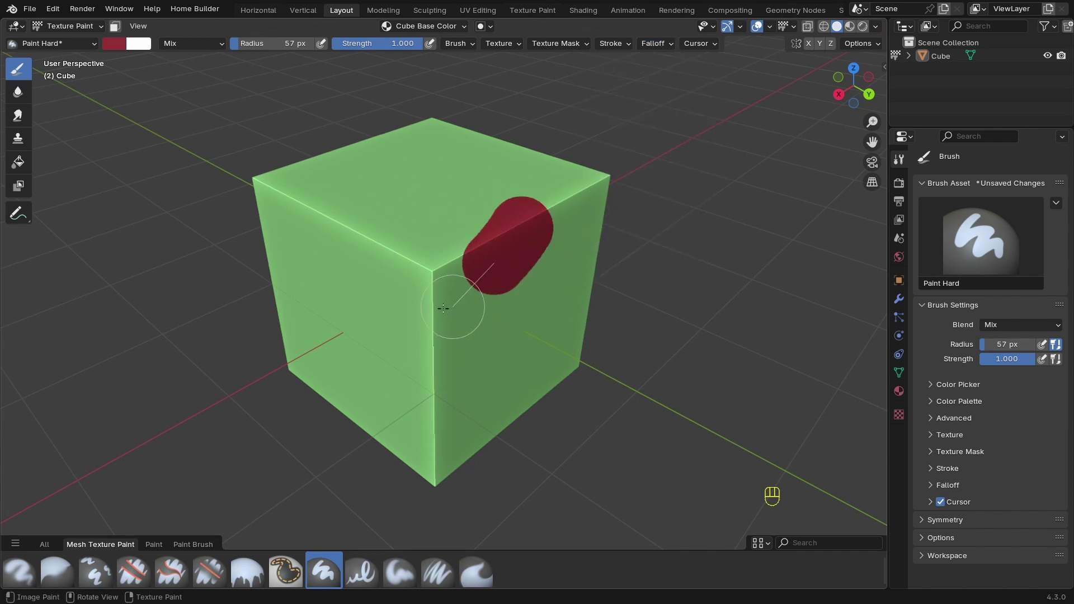
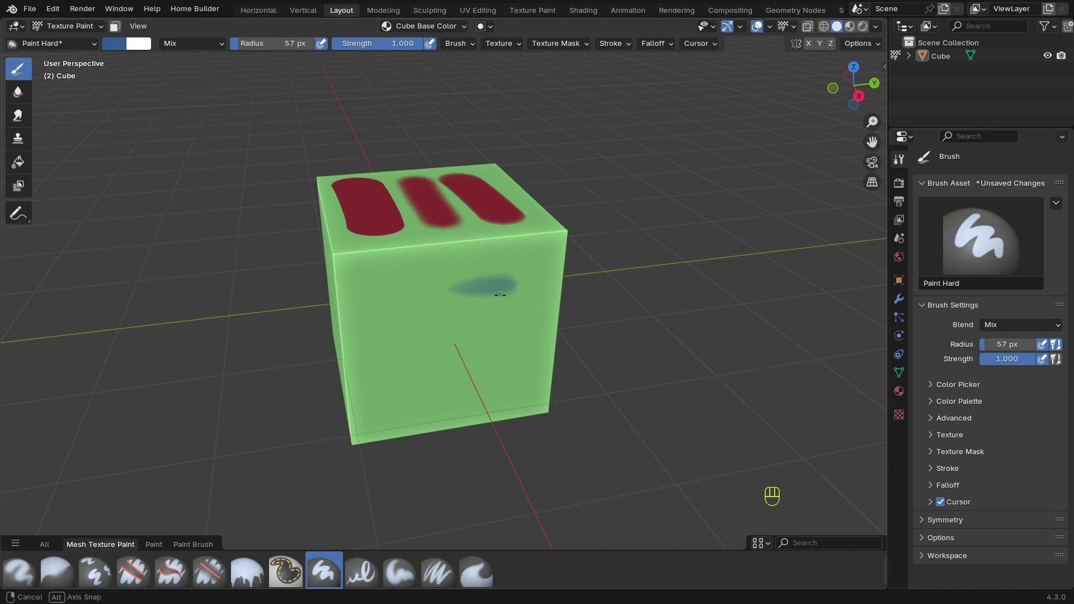
Step: Undo the small blue strokes to leave the front face plain green
key(ctrl+z)
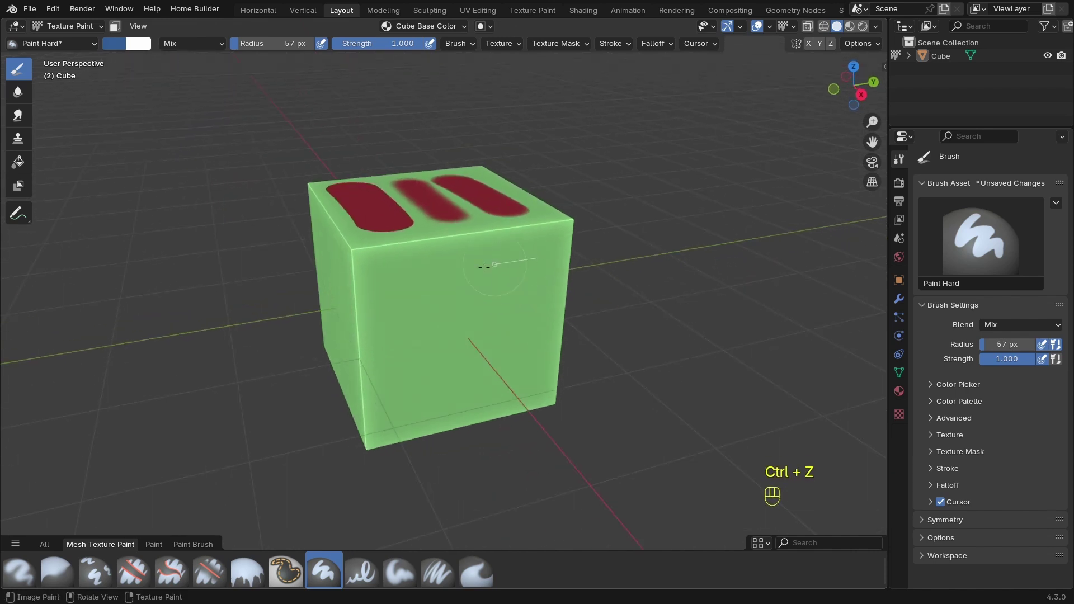
key(ctrl+z)
key(ctrl+z)
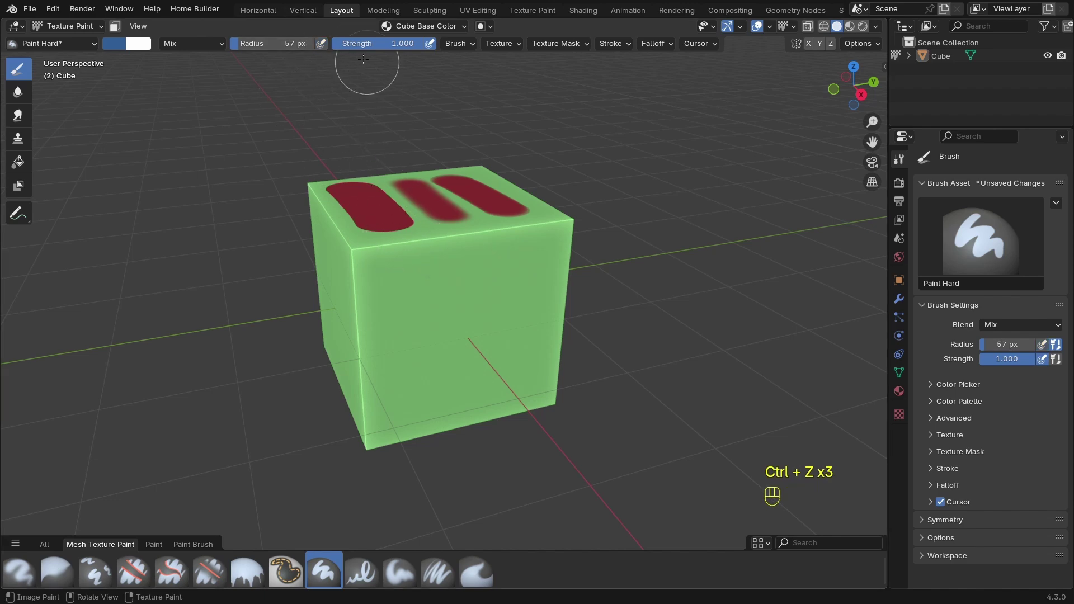
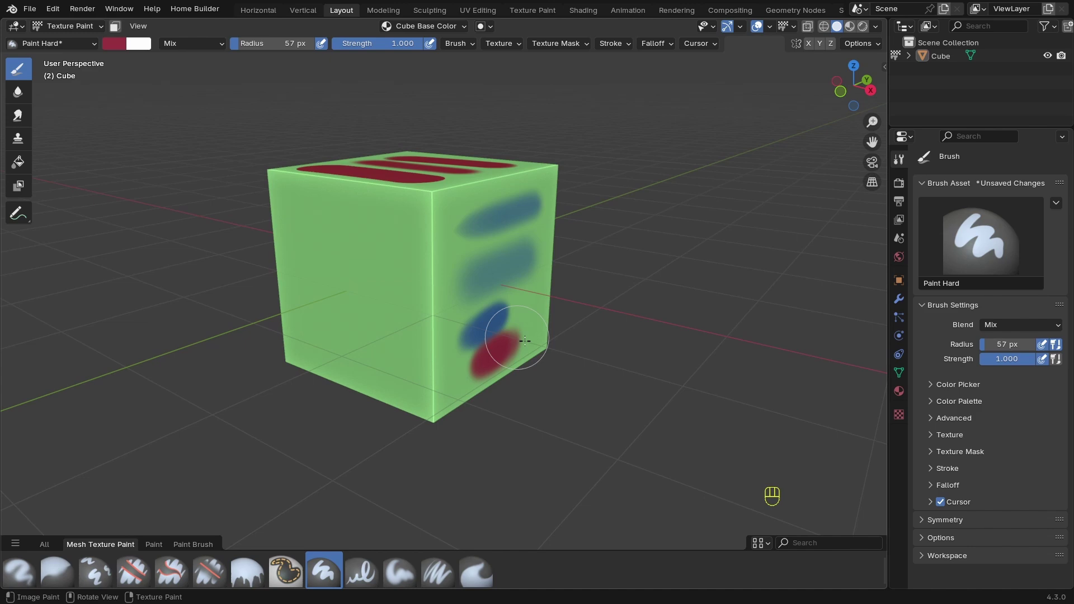
Step: Sample brush colours from the painted cube while painting the front-face bands
key(shift+x)
key(shift+x)
key(shift+x)
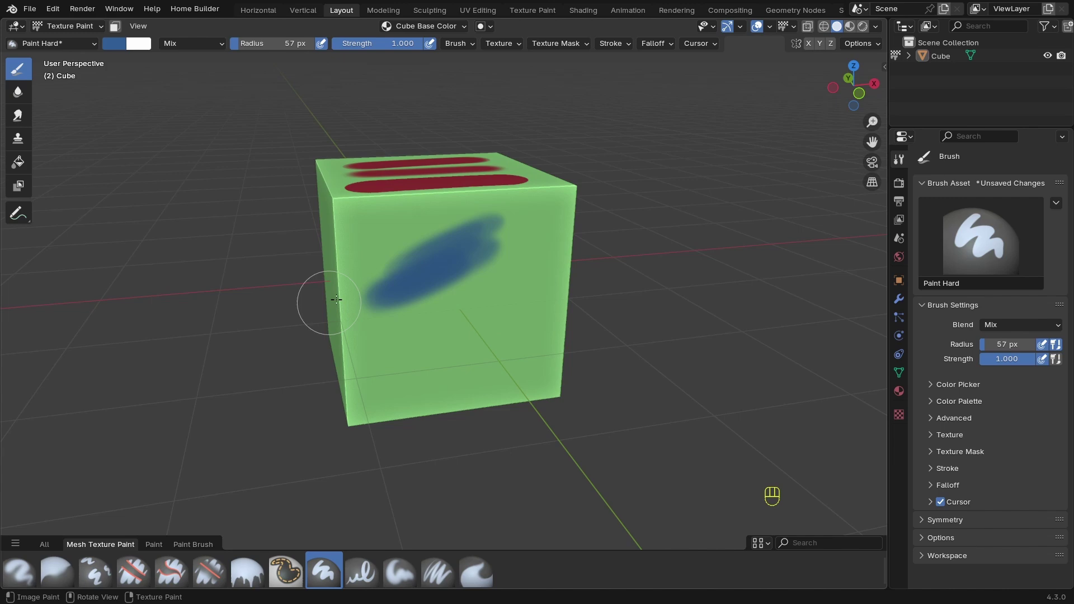
key(shift+x)
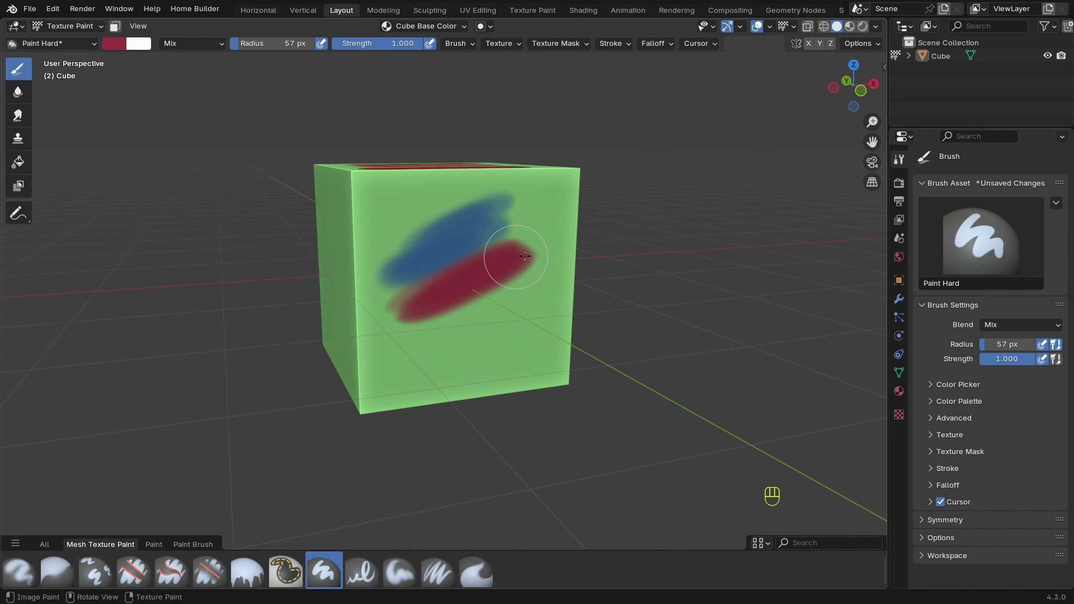
key(shift+x)
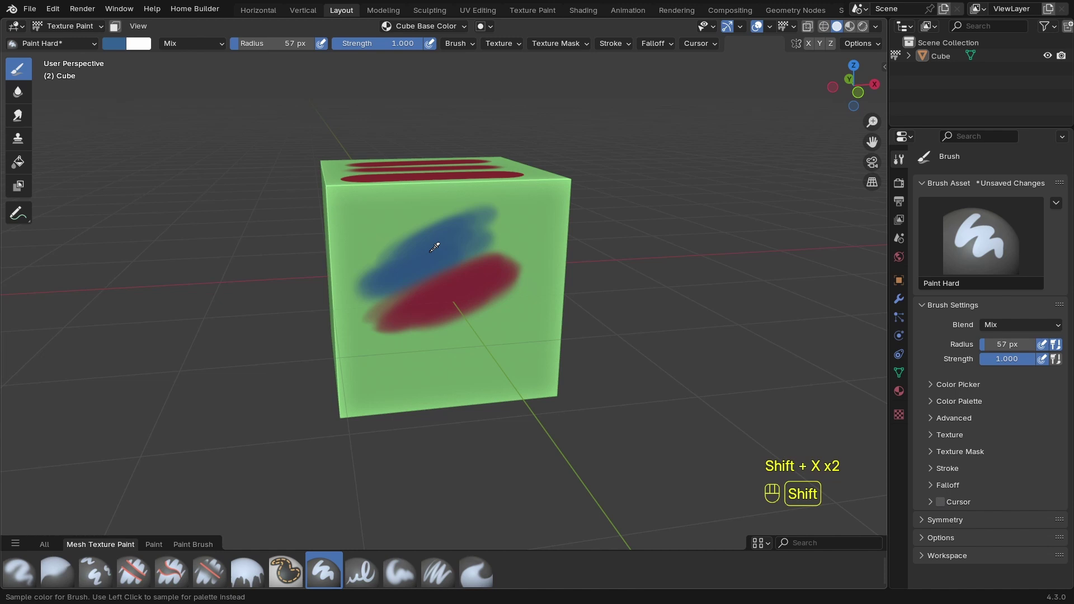
key(shift+x)
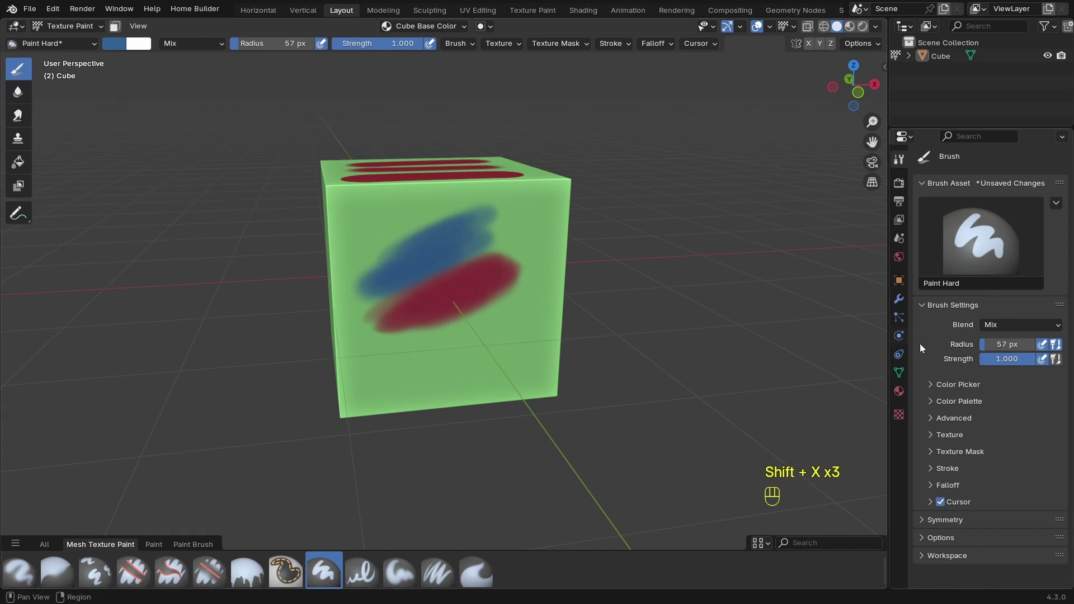
Step: Choose yellow from the saved colour palette as the brush colour
click(938, 389)
click(934, 388)
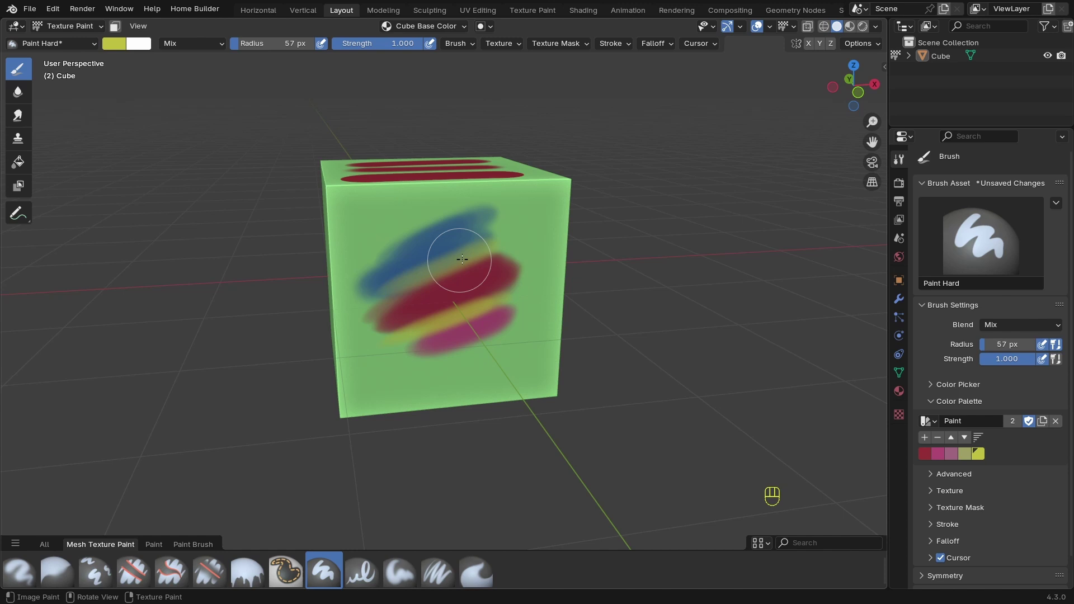
Step: Paint yellow bands between the blue, dark red and pink strokes on the front face
key(shift+x)
key(shift+x)
key(shift+x)
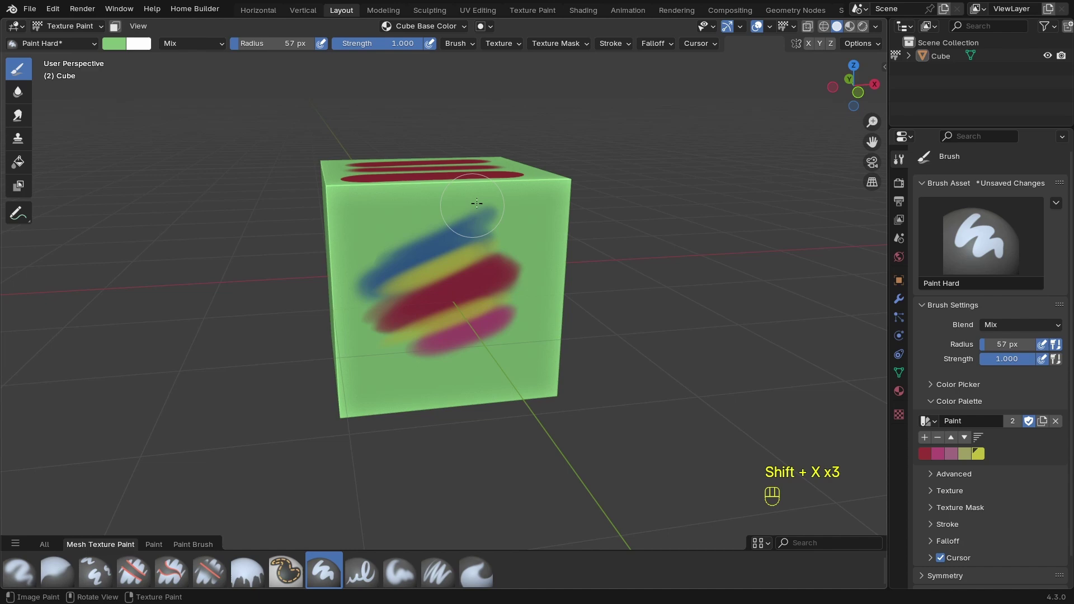
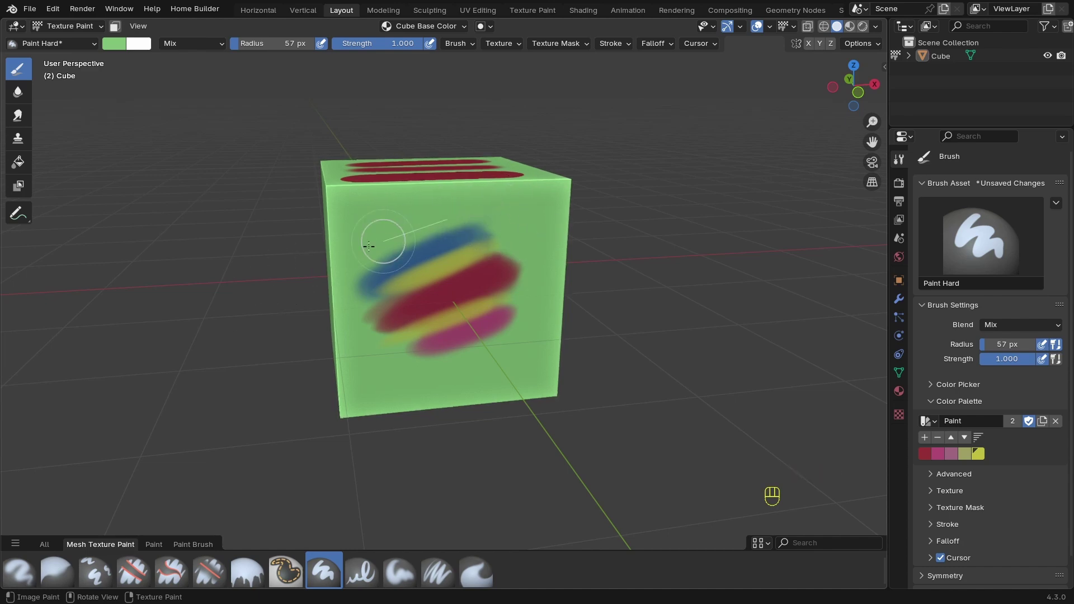
key(shift+x)
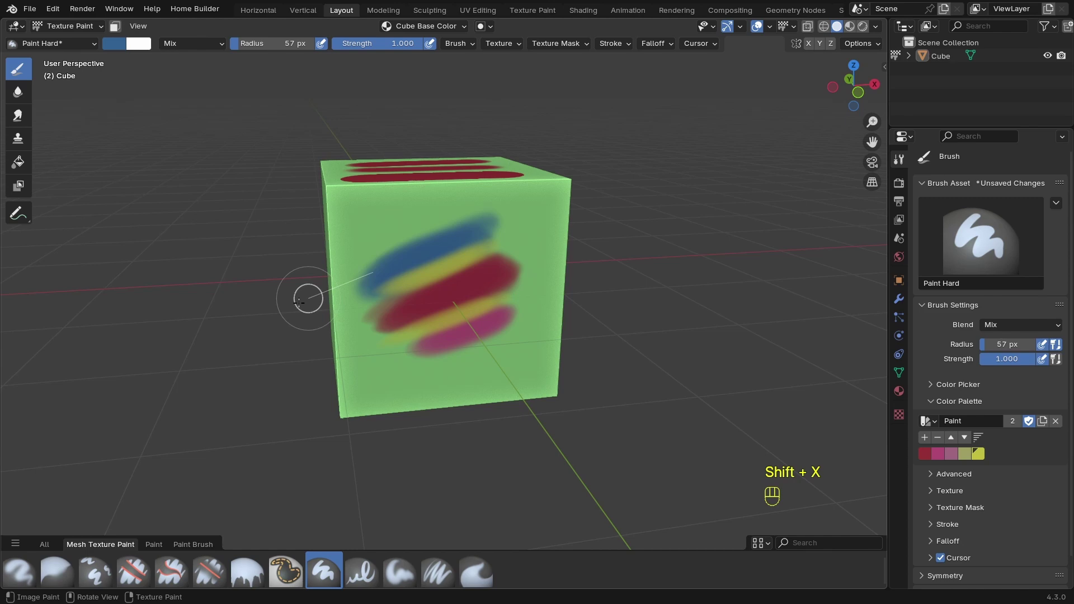
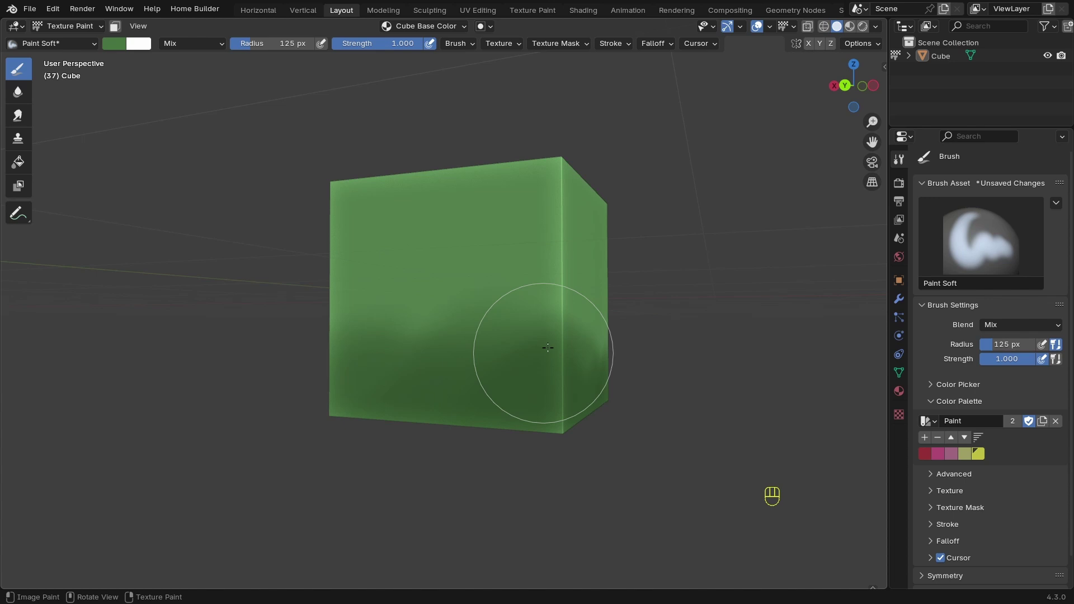
Step: Soft-paint the cube green at strength 0.5 with darker shading toward the bottom, undoing stray strokes
key(shift+f)
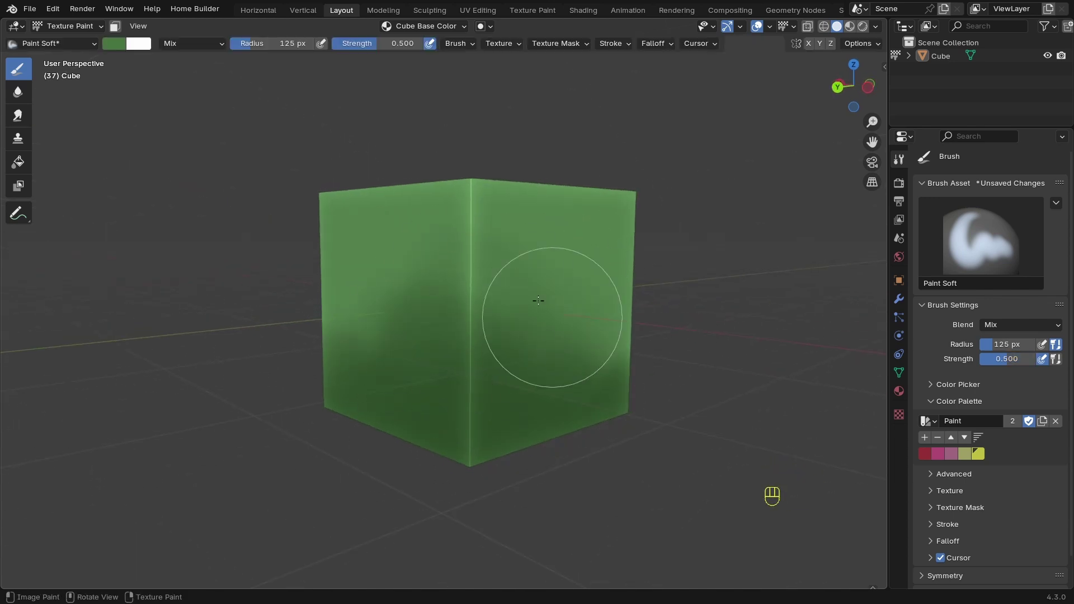
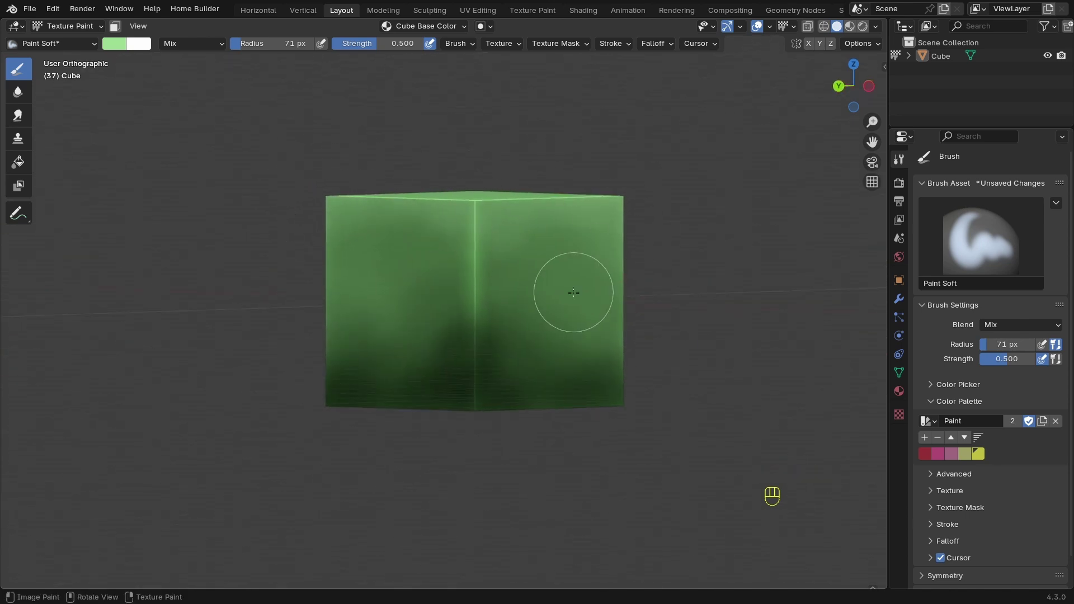
key(shift+x)
key(f)
key(shift+x)
key(shift+x)
key(ctrl+z)
key(shift+f)
key(shift+x)
key(ctrl+z)
key(f)
key(ctrl+z)
Step: Shrink the brush radius and draw a thin dark green crack line on the right face
key(shift+x)
key(shift+x)
key(shift+x)
key(f)
key(shift+x)
key(shift+x)
key(shift+x)
key(f)
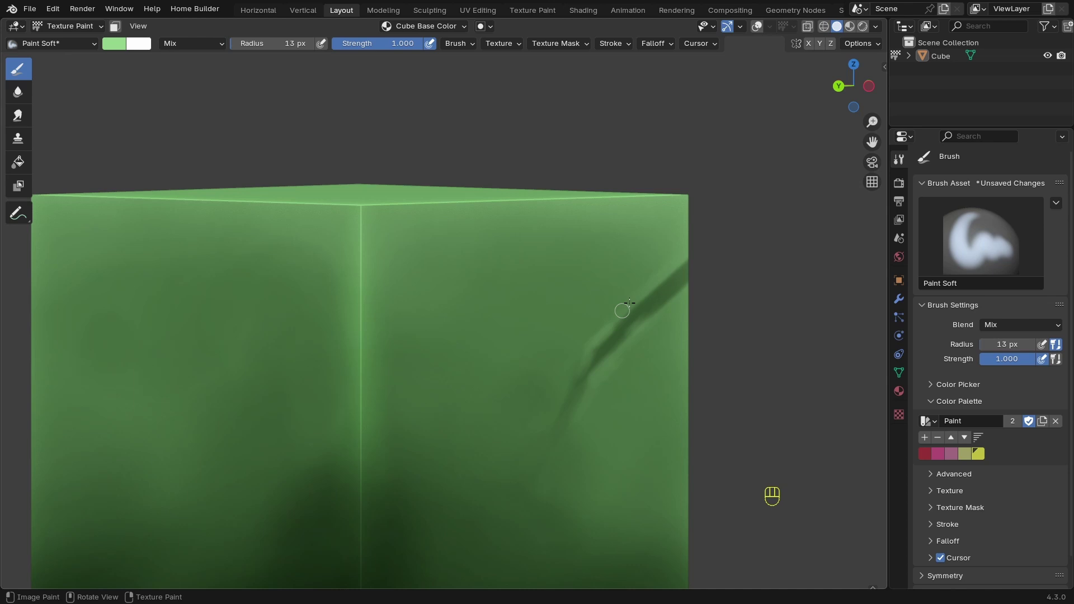
key(shift+x)
key(shift+x)
key(shift+x)
key(f)
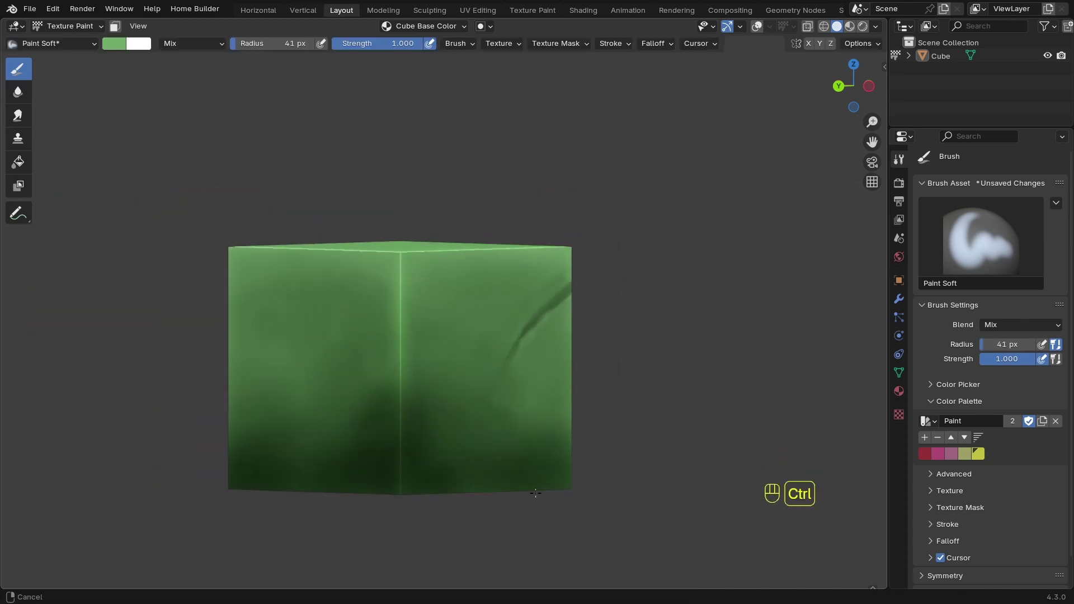